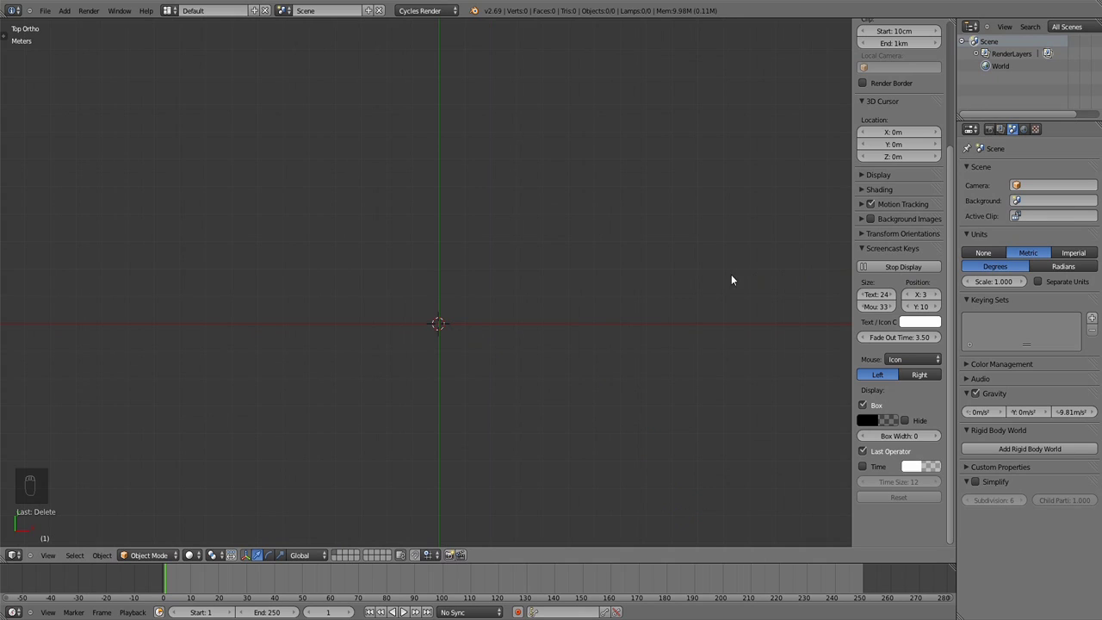
# Hide the 3D View properties side panel, leaving the empty top orthographic view
pyautogui.press('n')
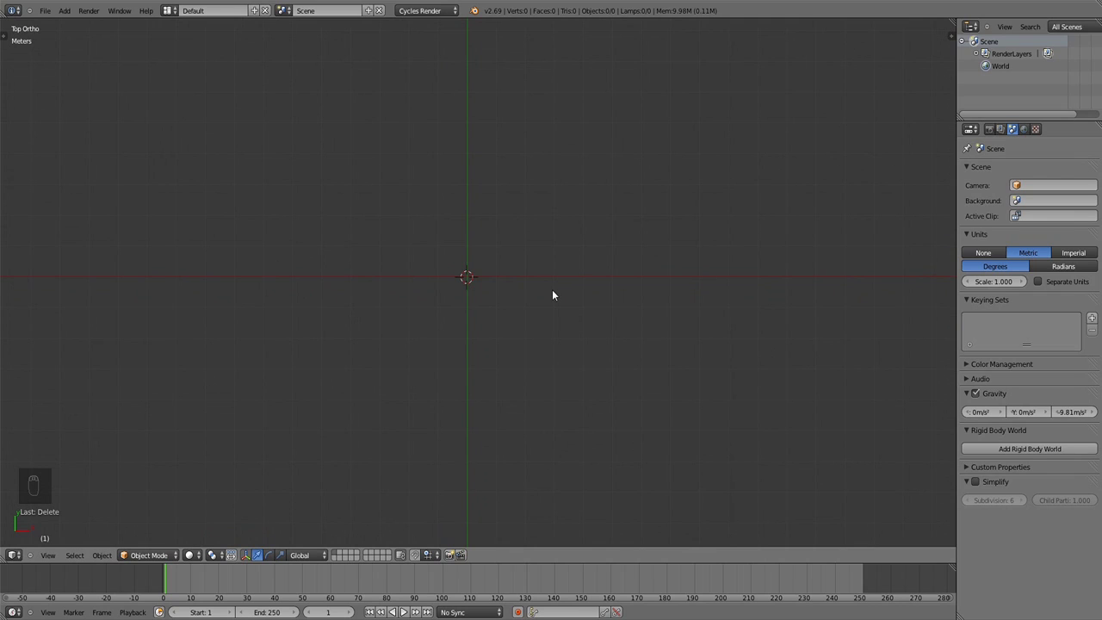
# Add a plane, rotate it 45 degrees into a diamond and stretch it taller along Y in edit mode
pyautogui.press('shift+a')
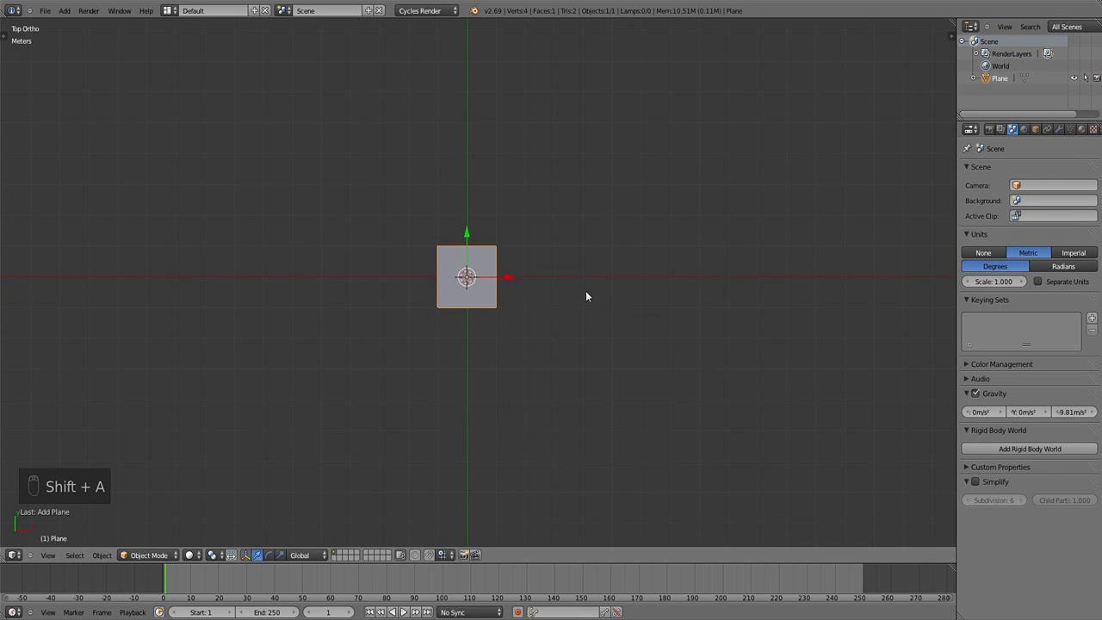
pyautogui.press('Tab')
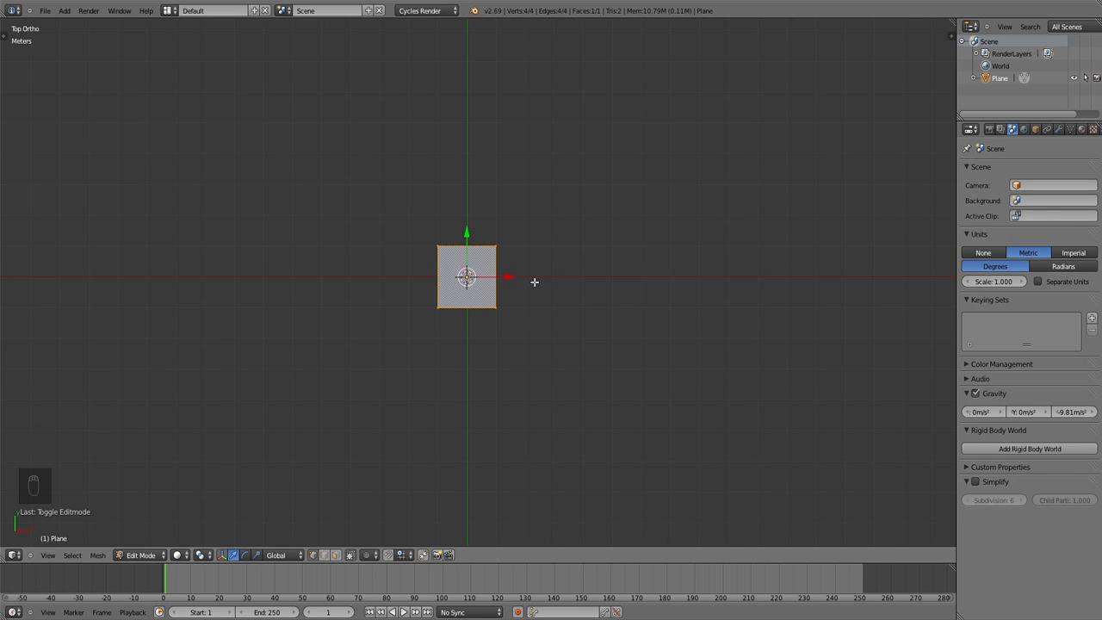
pyautogui.press('r')
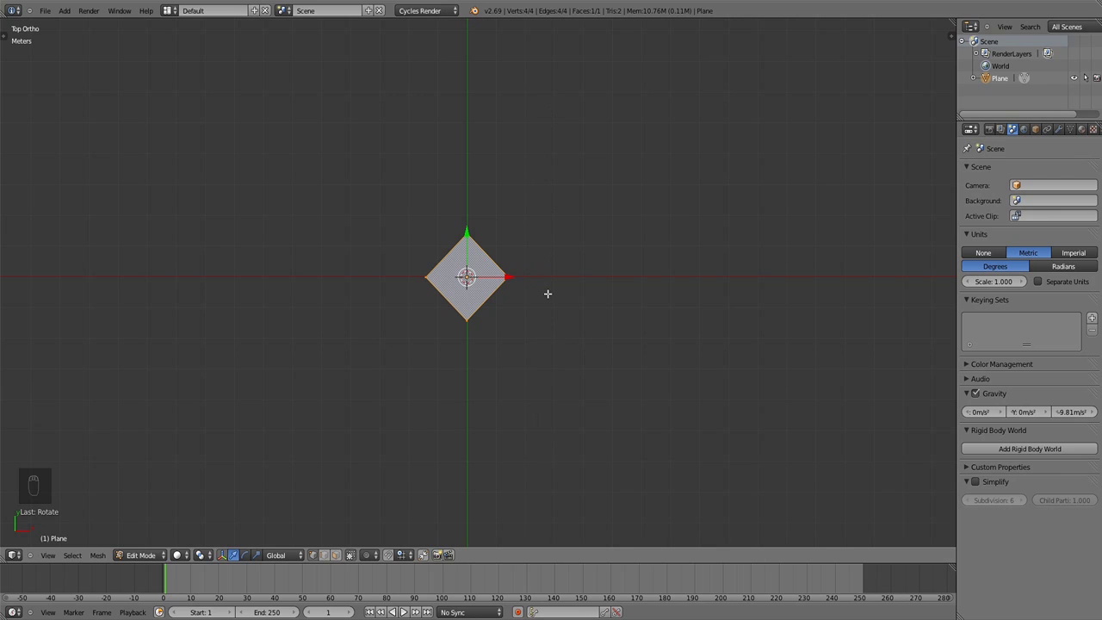
pyautogui.press('s')
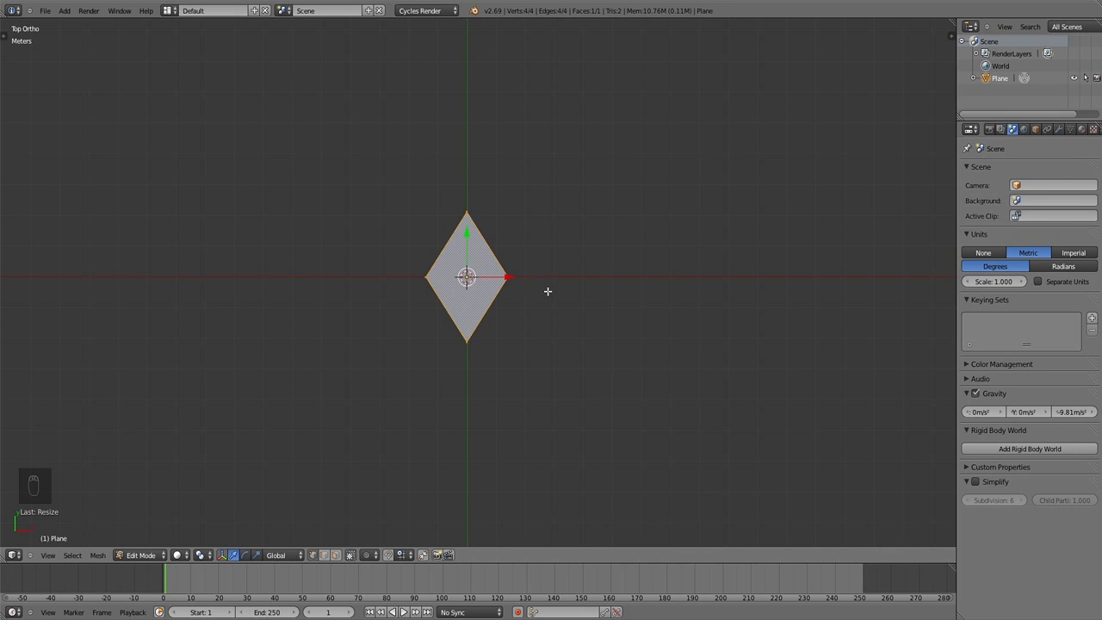
pyautogui.press('t')
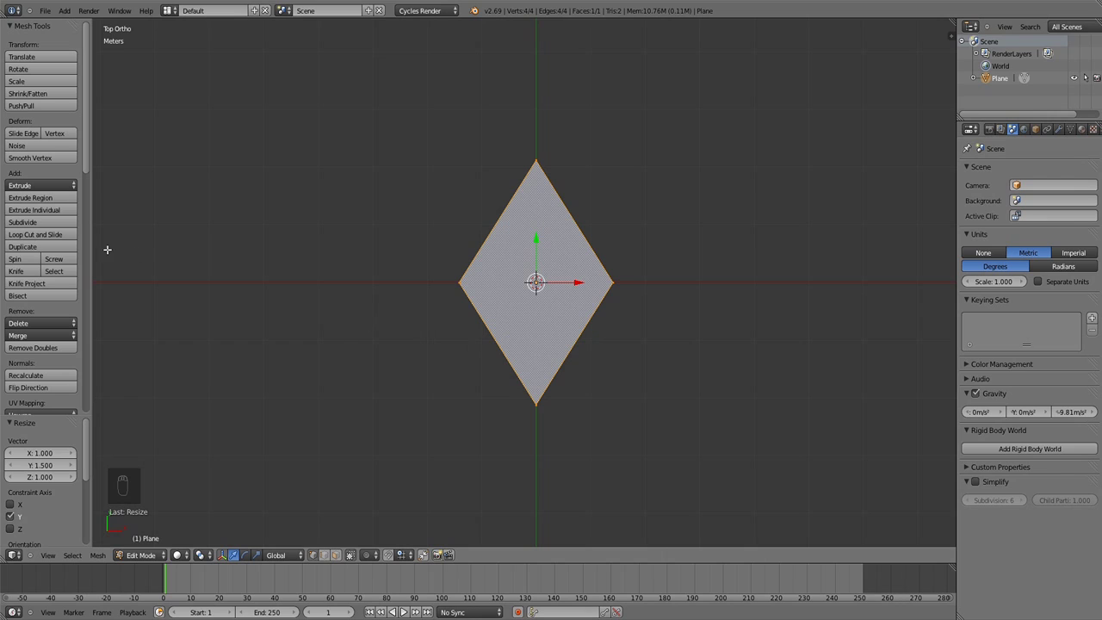
# Subdivide the diamond with 2 cuts into a 3x3 face grid and return to object mode
pyautogui.moveTo(45, 225); pyautogui.dragTo(82, 371)
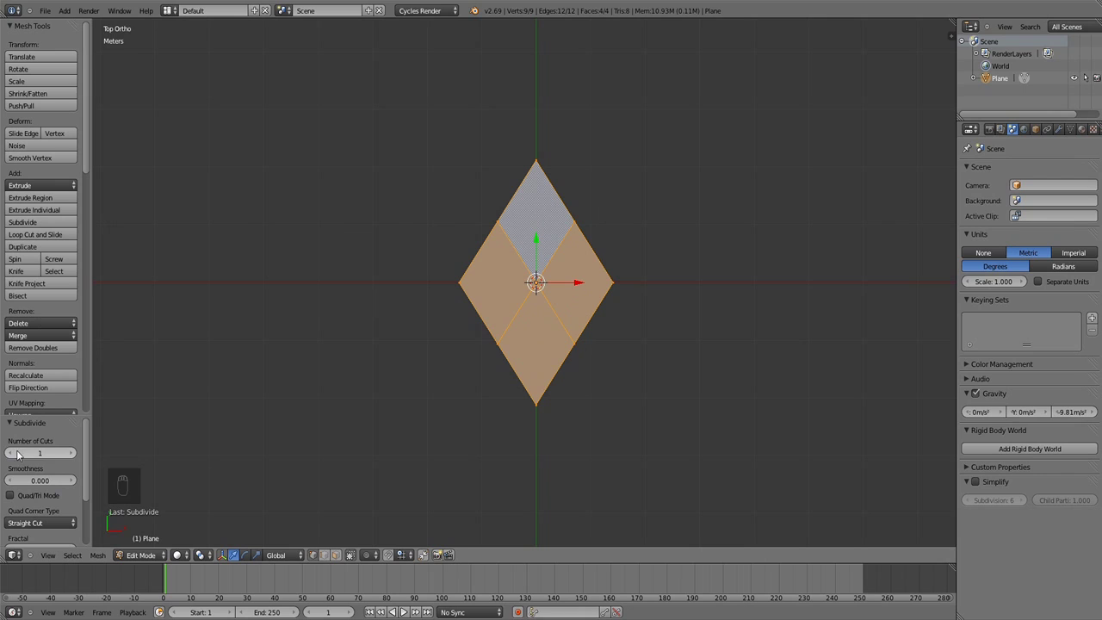
pyautogui.click(70, 455)
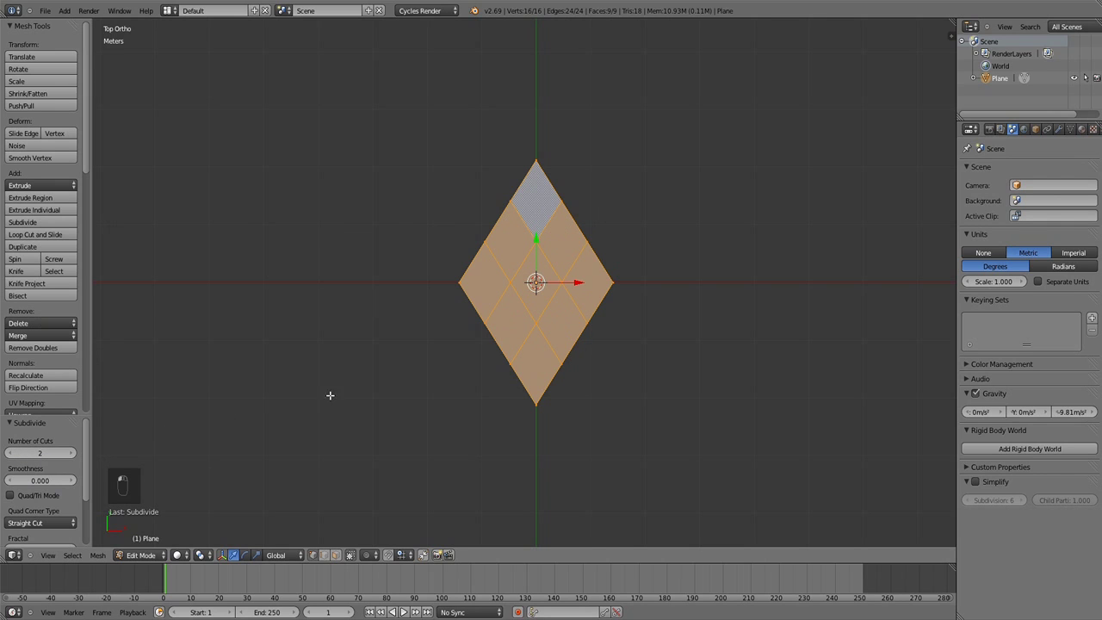
pyautogui.press('Tab')
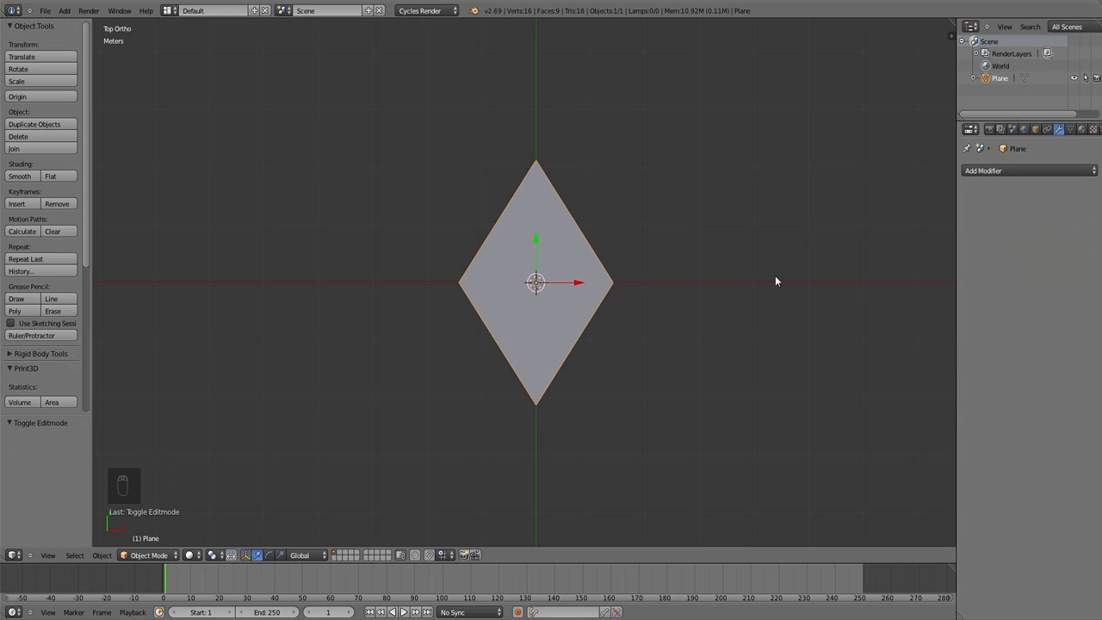
# Thicken the diamond with an applied Solidify modifier, then add a Subdivision Surface modifier
pyautogui.press('KP_1')
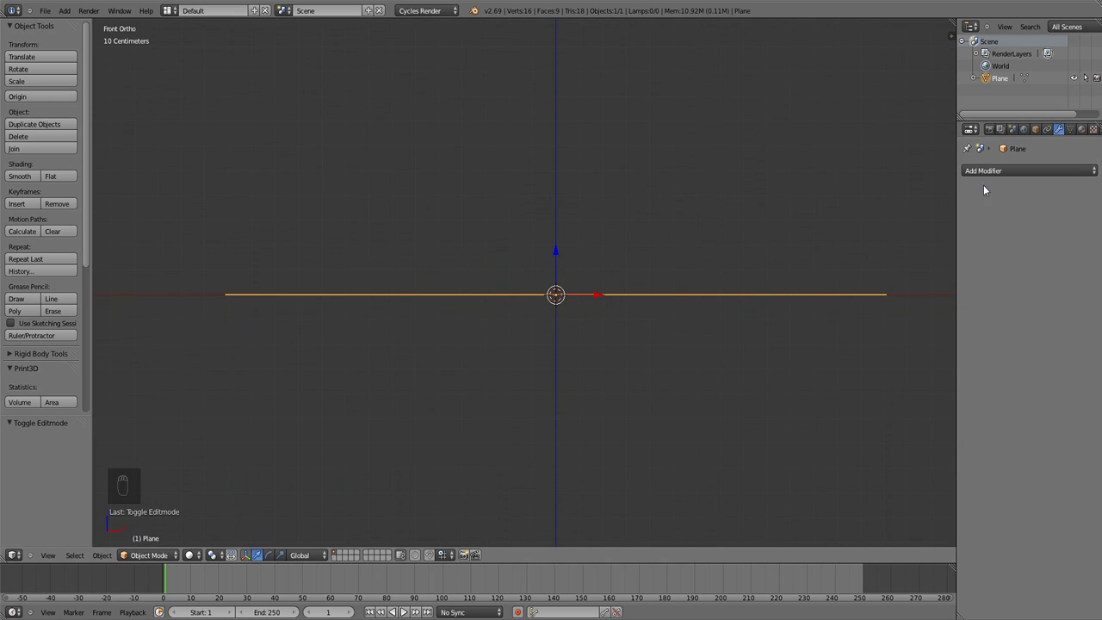
pyautogui.moveTo(1008, 174); pyautogui.dragTo(835, 364)
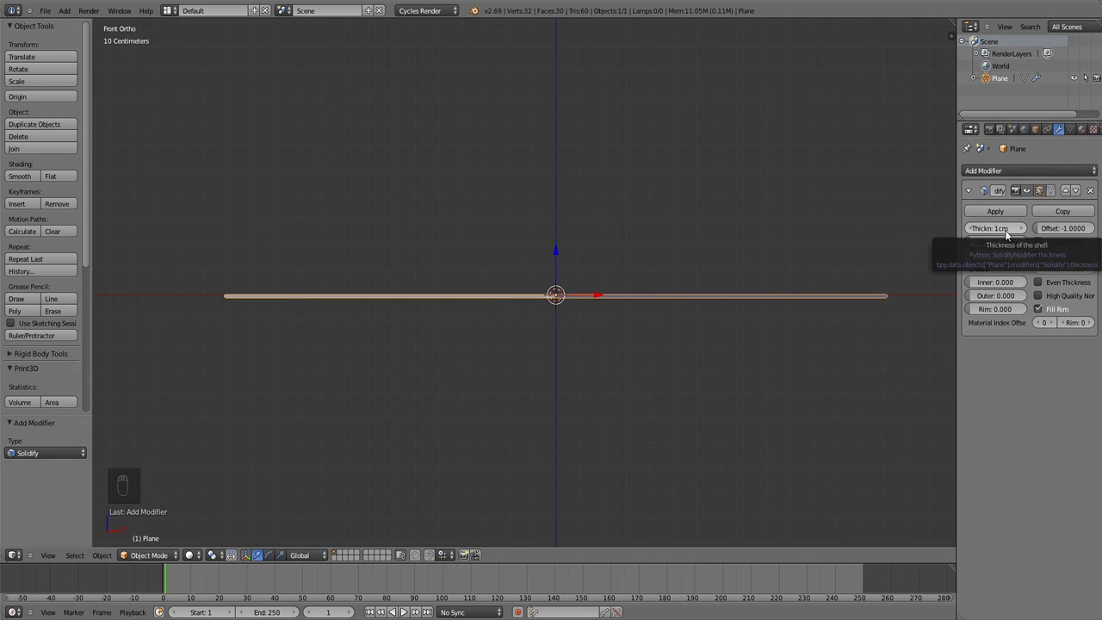
pyautogui.moveTo(1014, 134); pyautogui.dragTo(930, 214)
pyautogui.moveTo(996, 212); pyautogui.dragTo(866, 374)
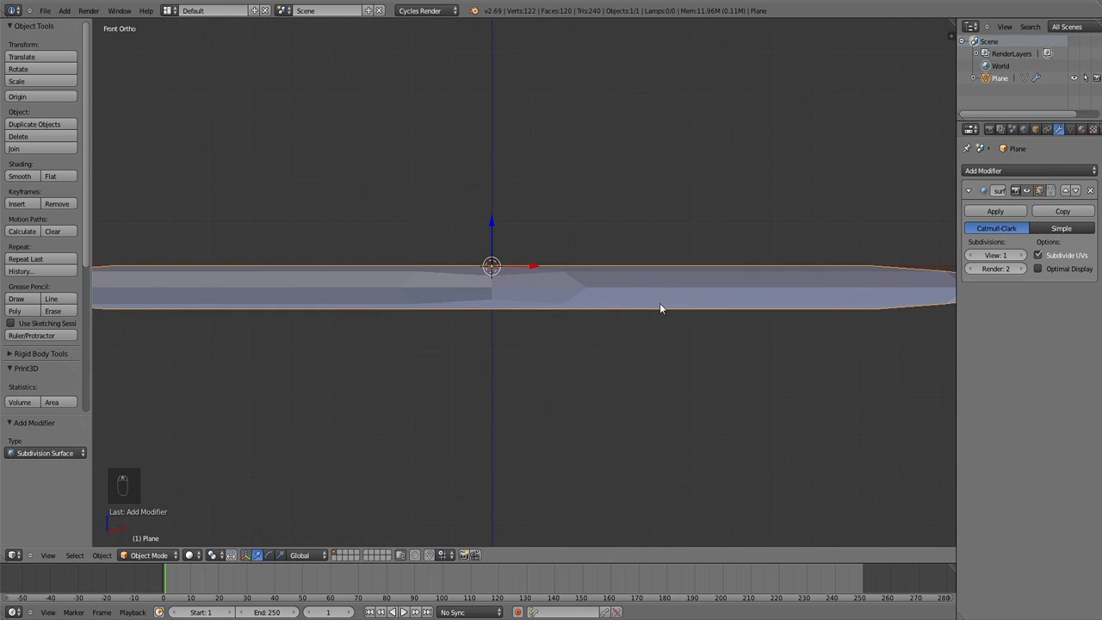
# Set Subsurf View and Render to 4 and add an edge loop around the thickness from side view
pyautogui.press('KP_1')
pyautogui.press('KP_3')
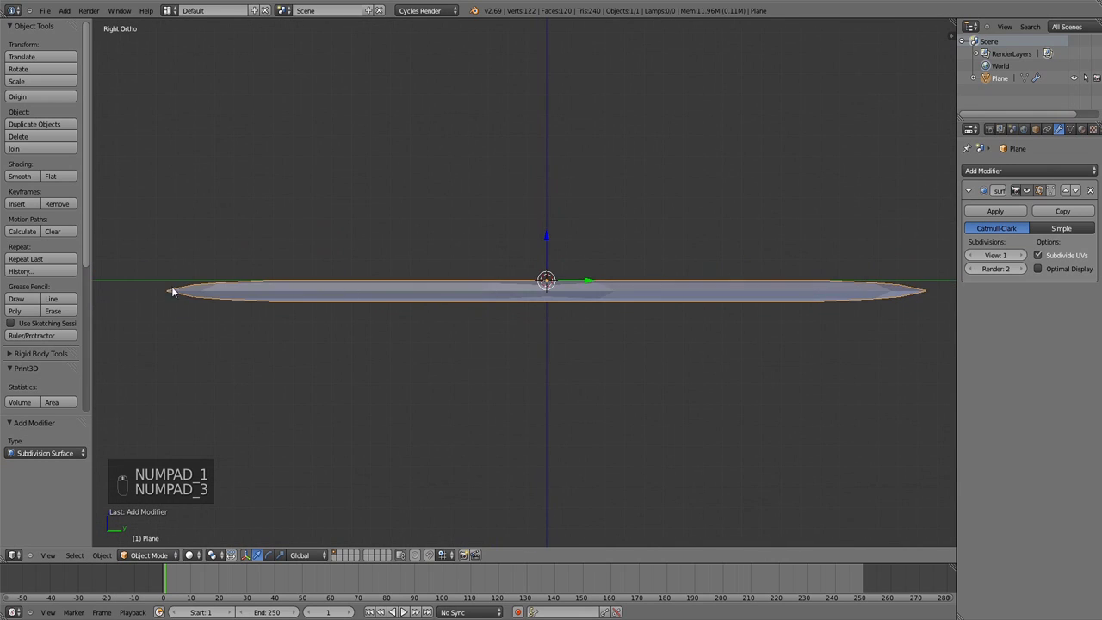
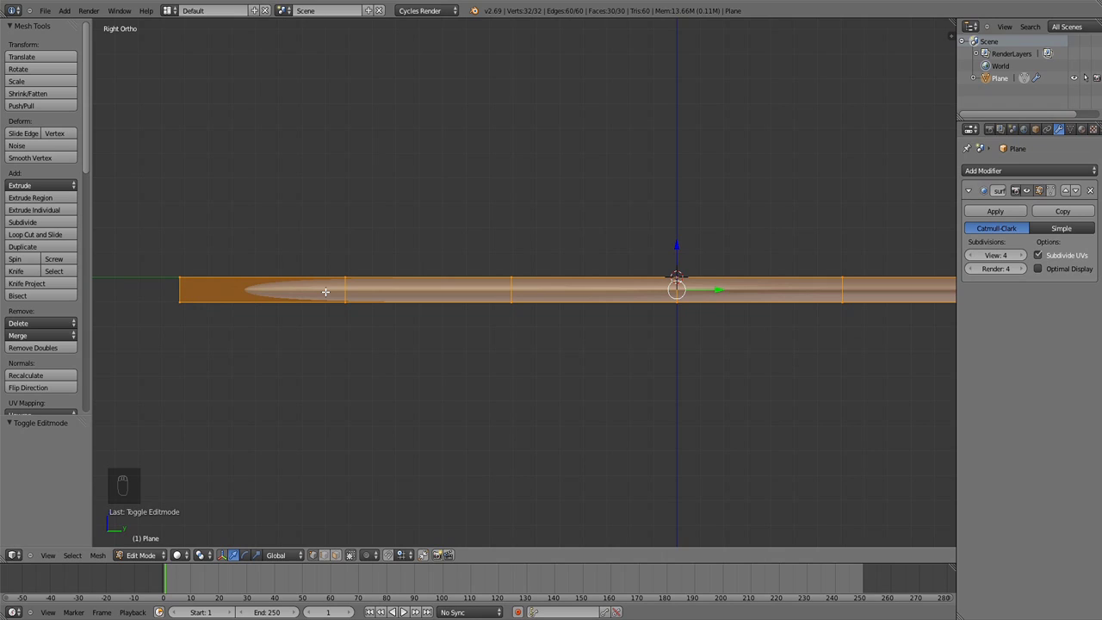
pyautogui.press('ctrl+r')
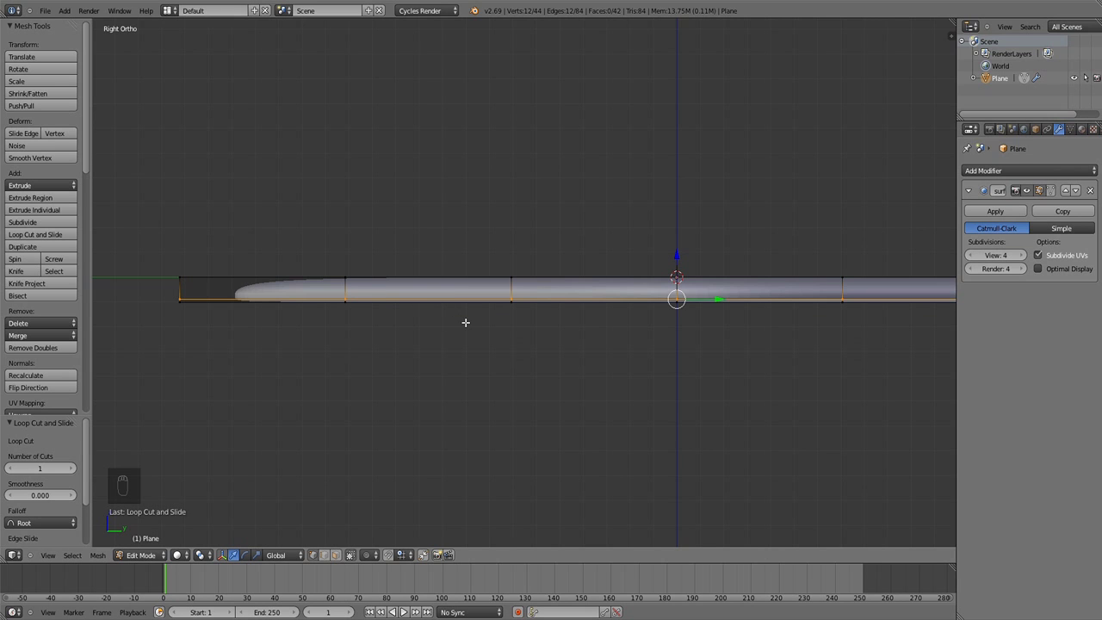
pyautogui.press('Tab')
pyautogui.moveTo(418, 341); pyautogui.dragTo(448, 357)
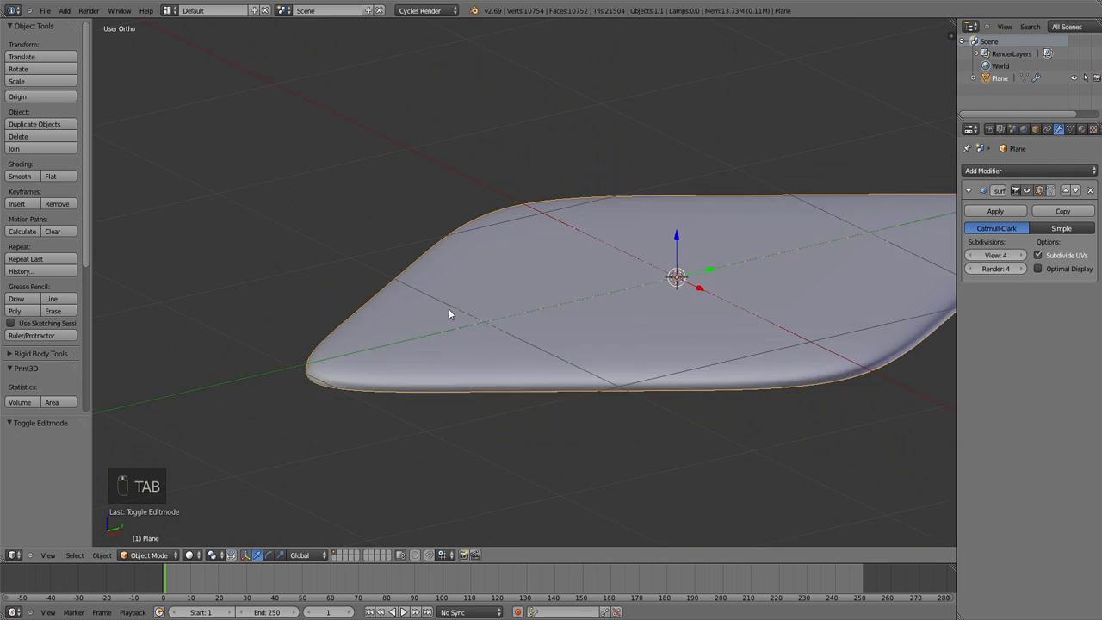
pyautogui.moveTo(342, 350); pyautogui.dragTo(308, 372)
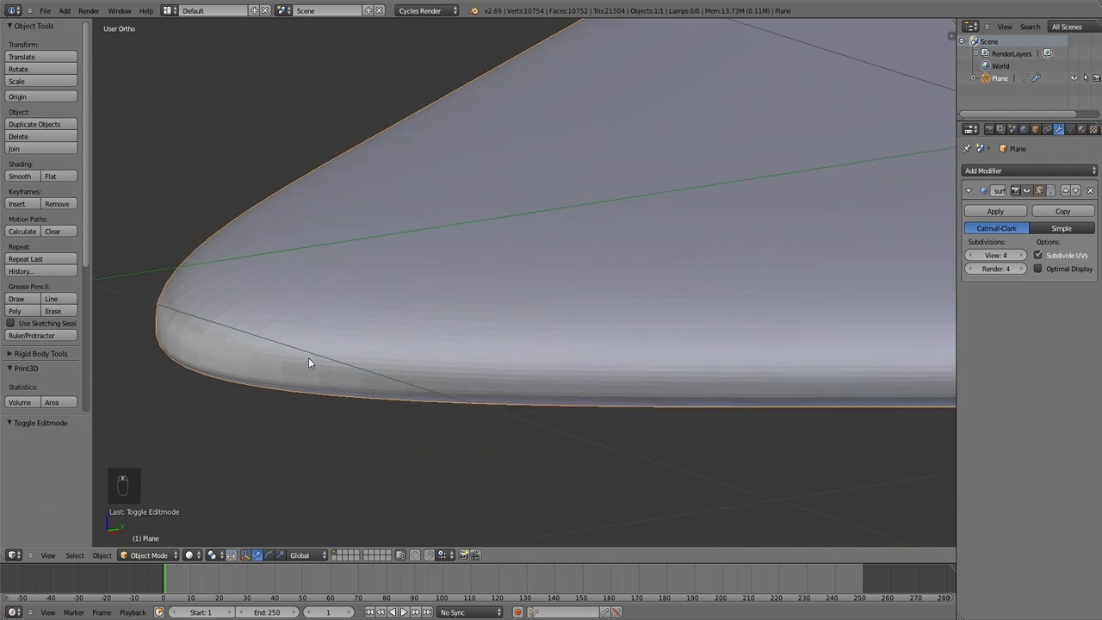
pyautogui.press('KP_1')
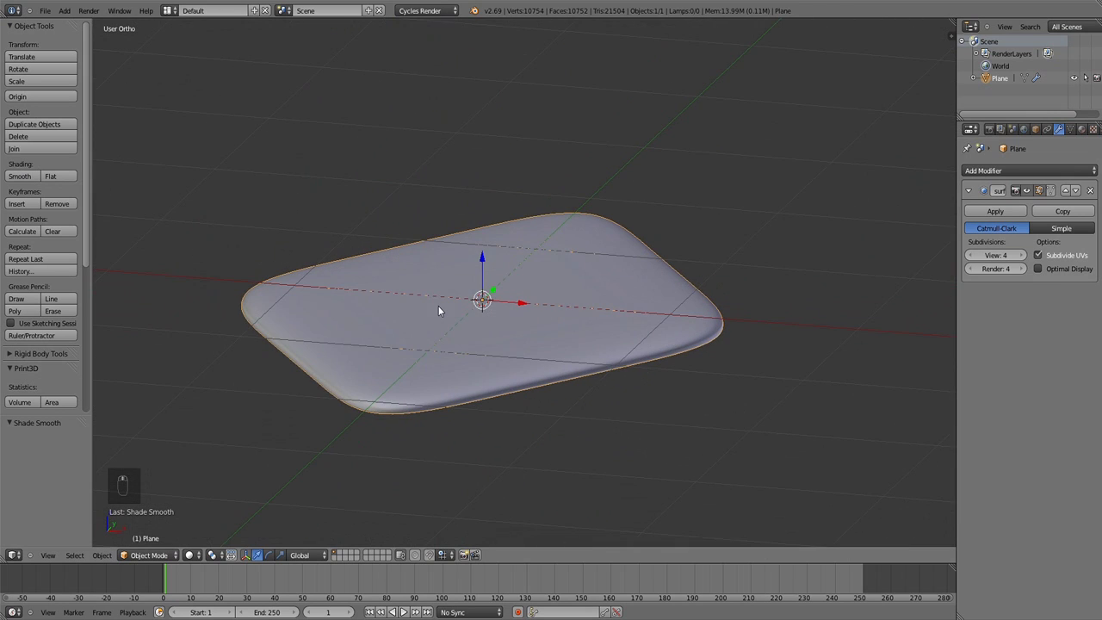
pyautogui.moveTo(440, 311); pyautogui.dragTo(556, 317)
pyautogui.press('KP_7')
pyautogui.press('KP_3')
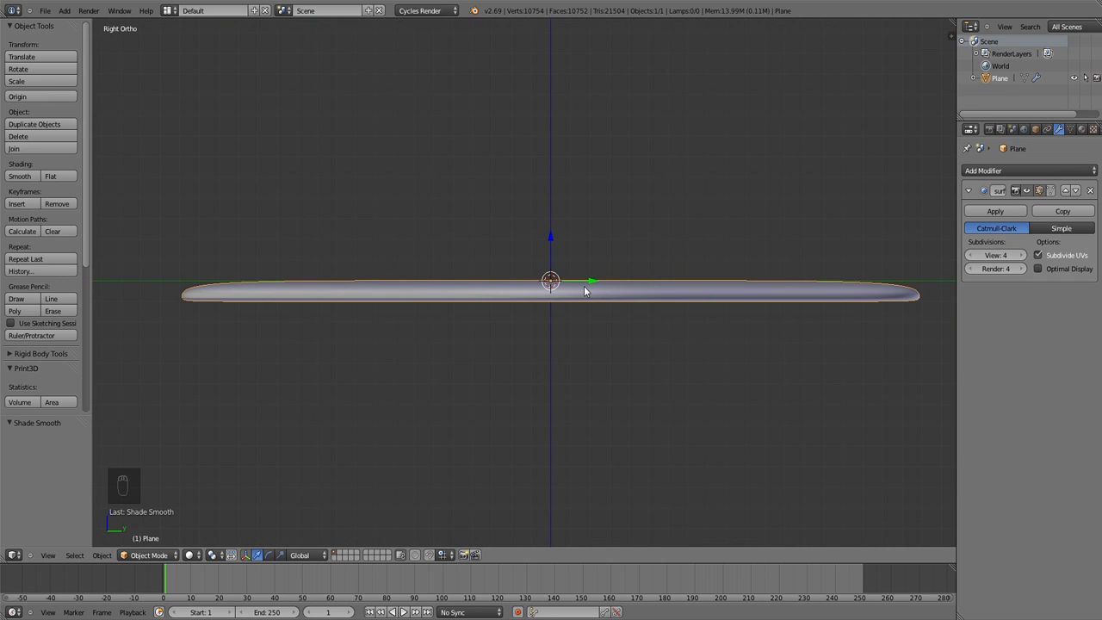
# Select the whole diamond mesh and move it up along Z above the ground line
pyautogui.press('Tab')
pyautogui.press('a')
pyautogui.press('a')
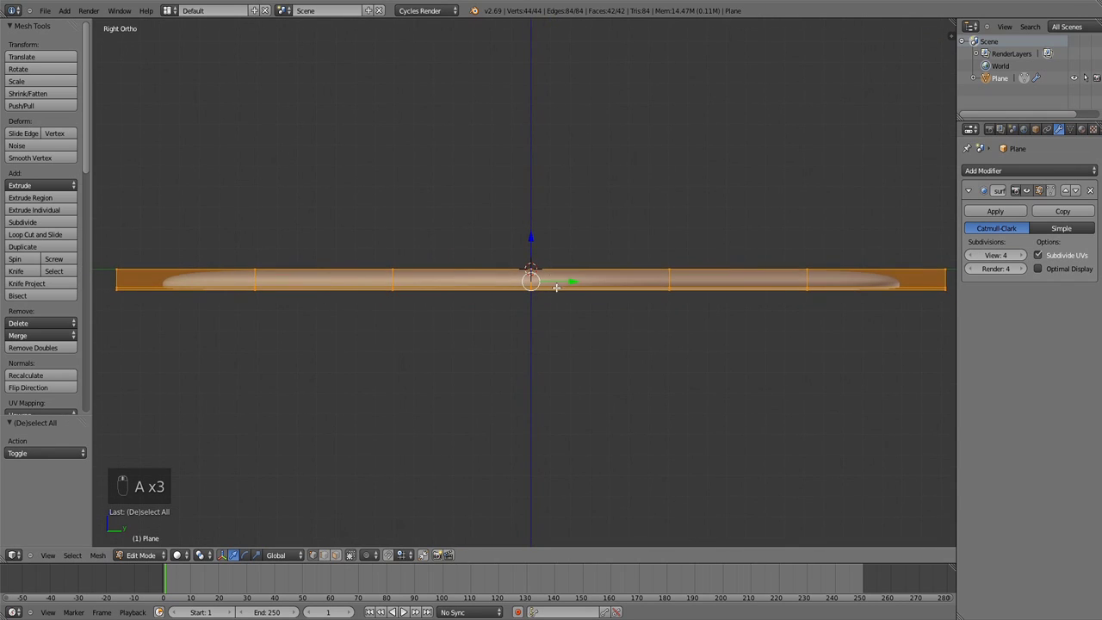
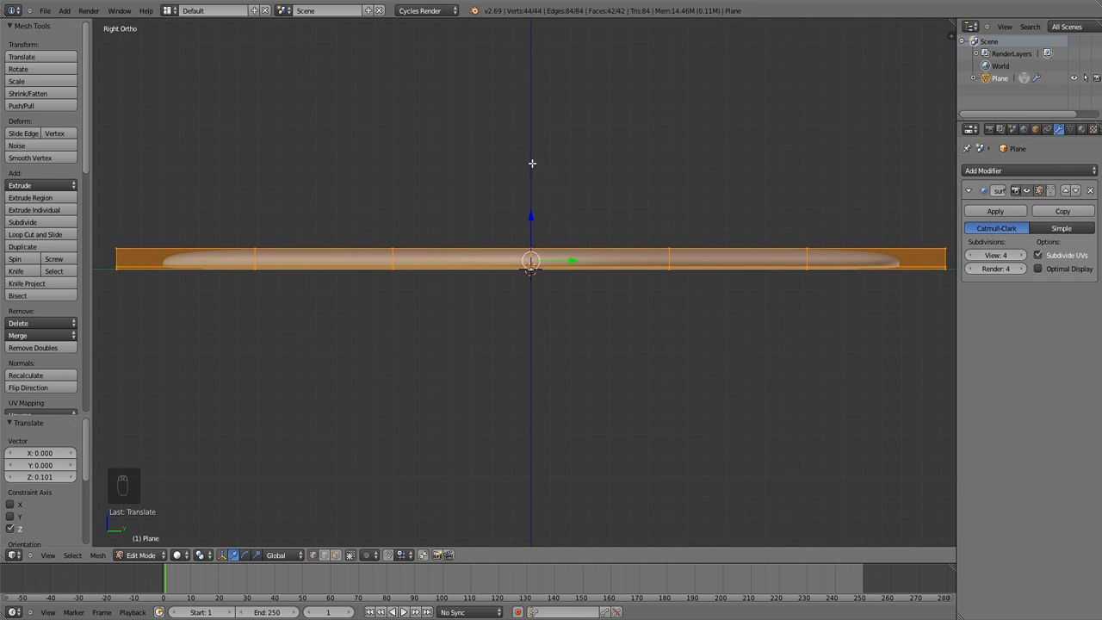
pyautogui.press('KP_7')
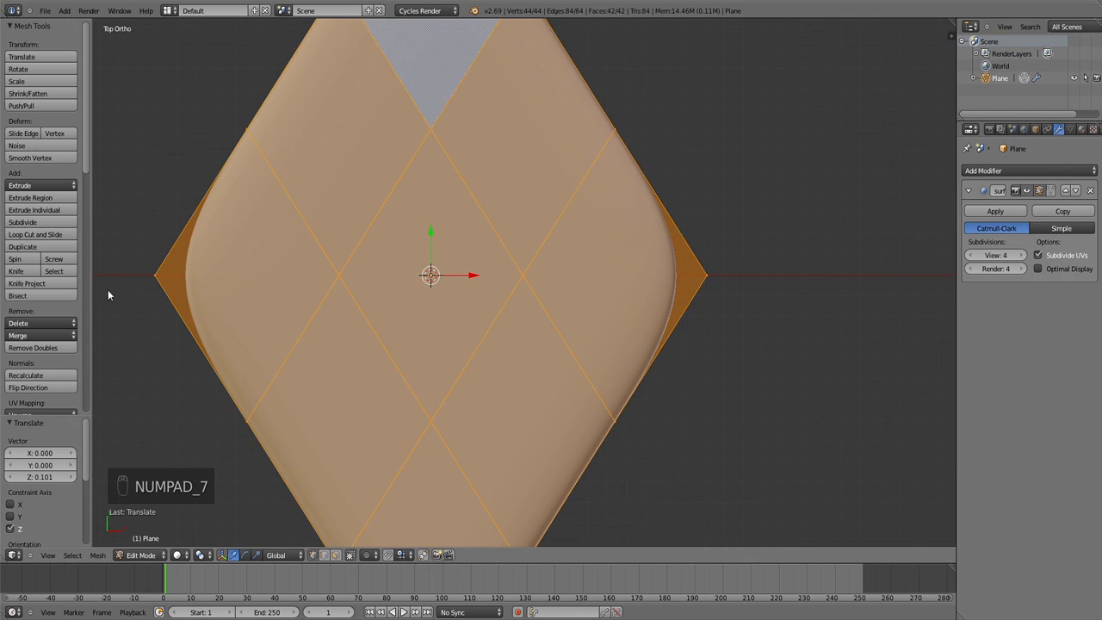
# Rotate the diamond slightly about X to tilt it along its length, then return to object mode
pyautogui.press('KP_3')
pyautogui.press('r')
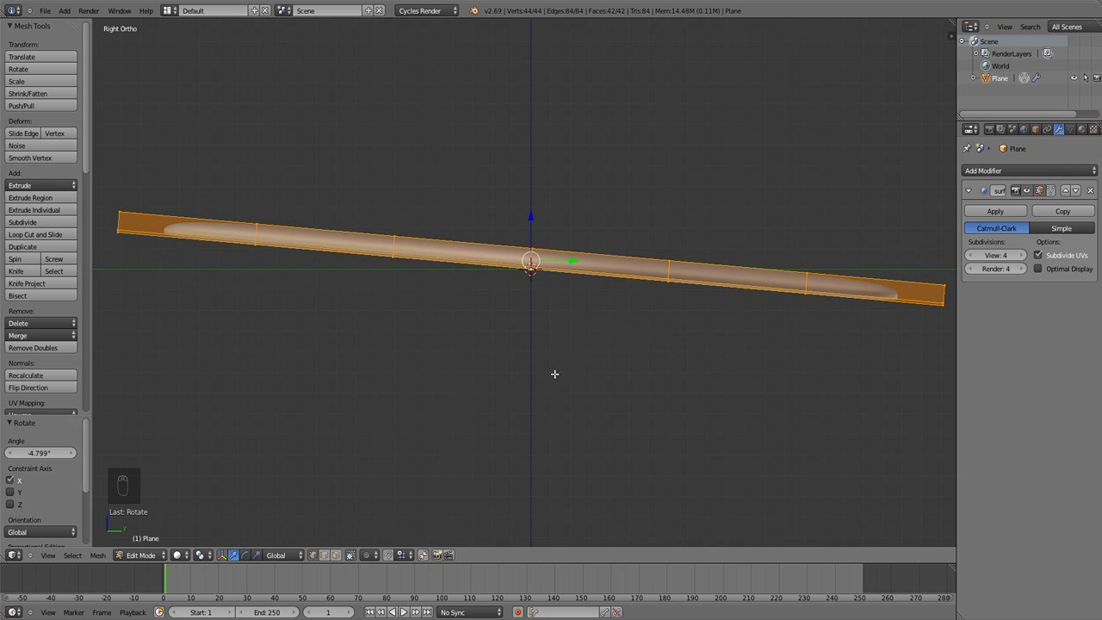
pyautogui.press('Tab')
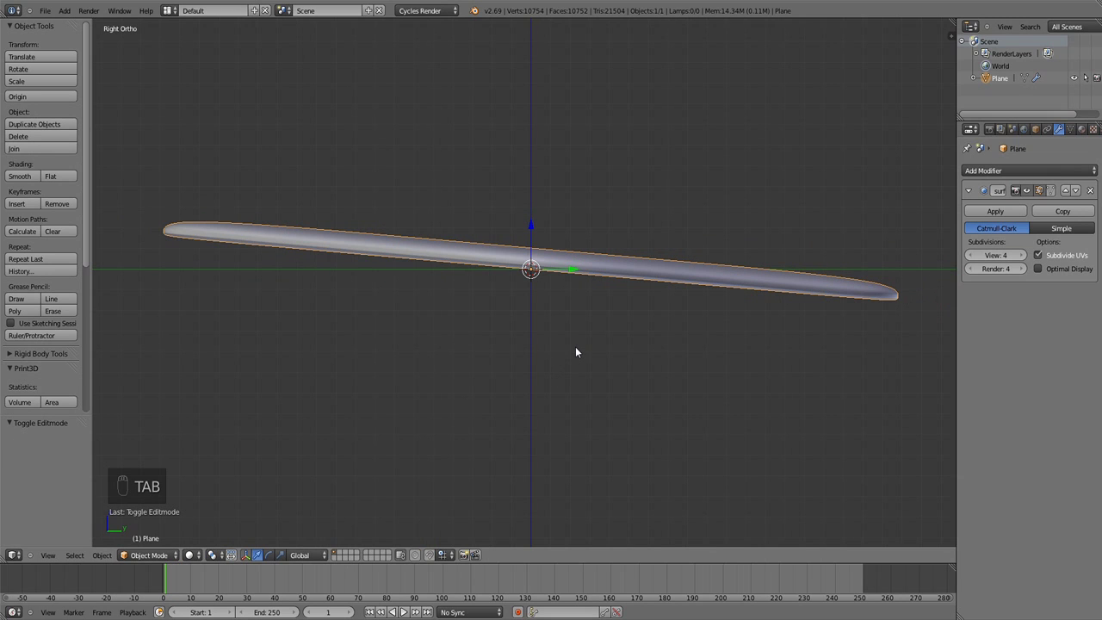
# Array the diamond into a row of 7 copies with relative X offset 1 and duplicate the scale
pyautogui.press('KP_7')
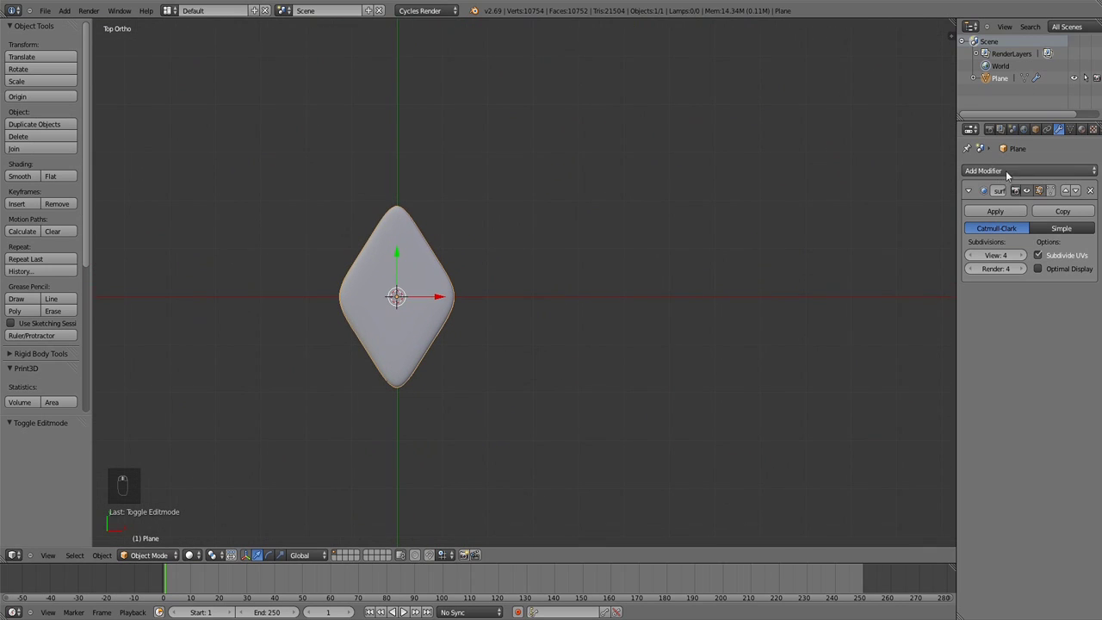
pyautogui.moveTo(1013, 175); pyautogui.dragTo(658, 333)
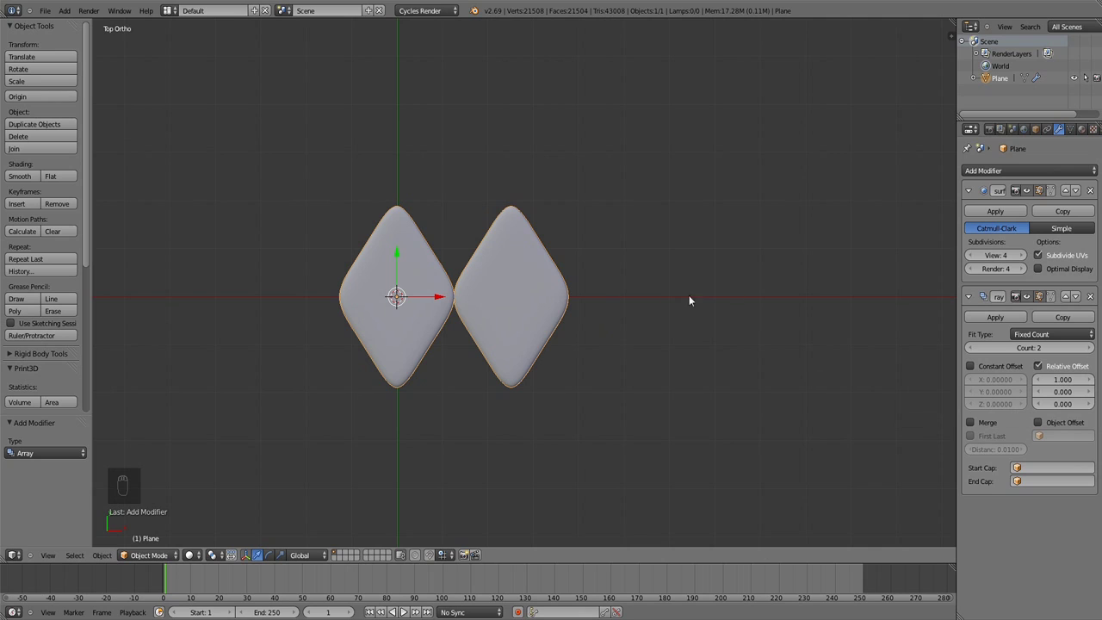
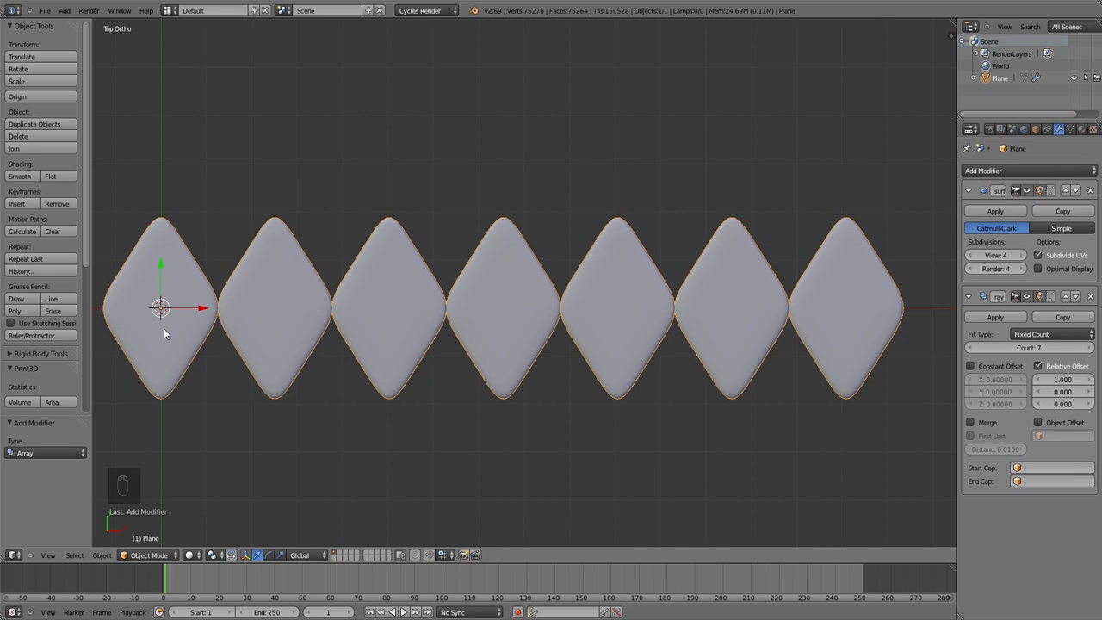
pyautogui.press('shift+d')
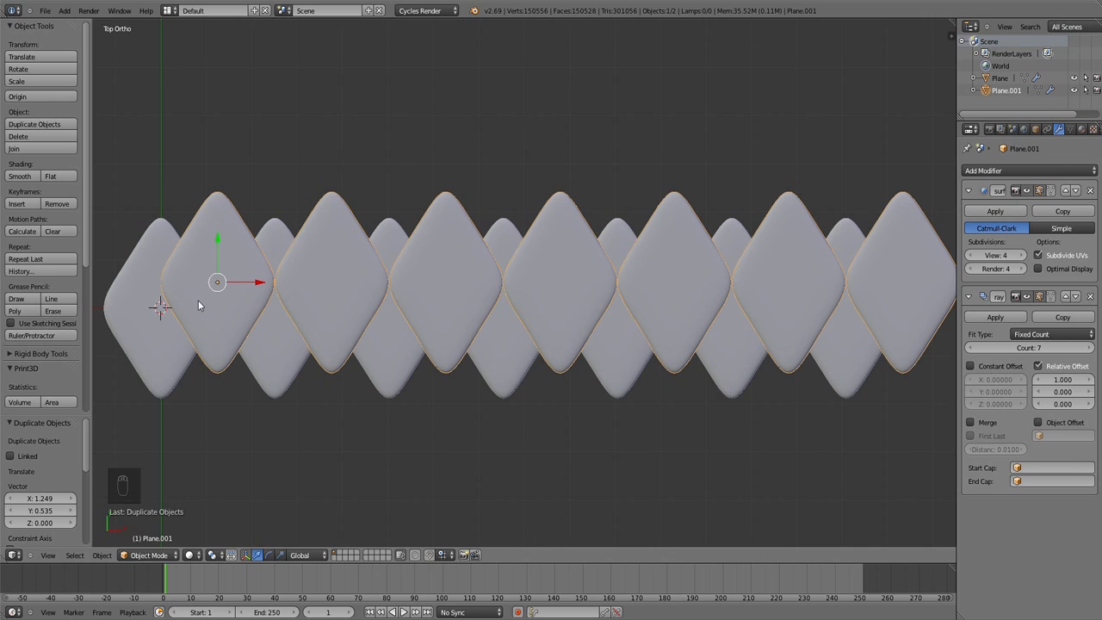
pyautogui.middleClick(199, 301)
pyautogui.moveTo(206, 299); pyautogui.dragTo(268, 280)
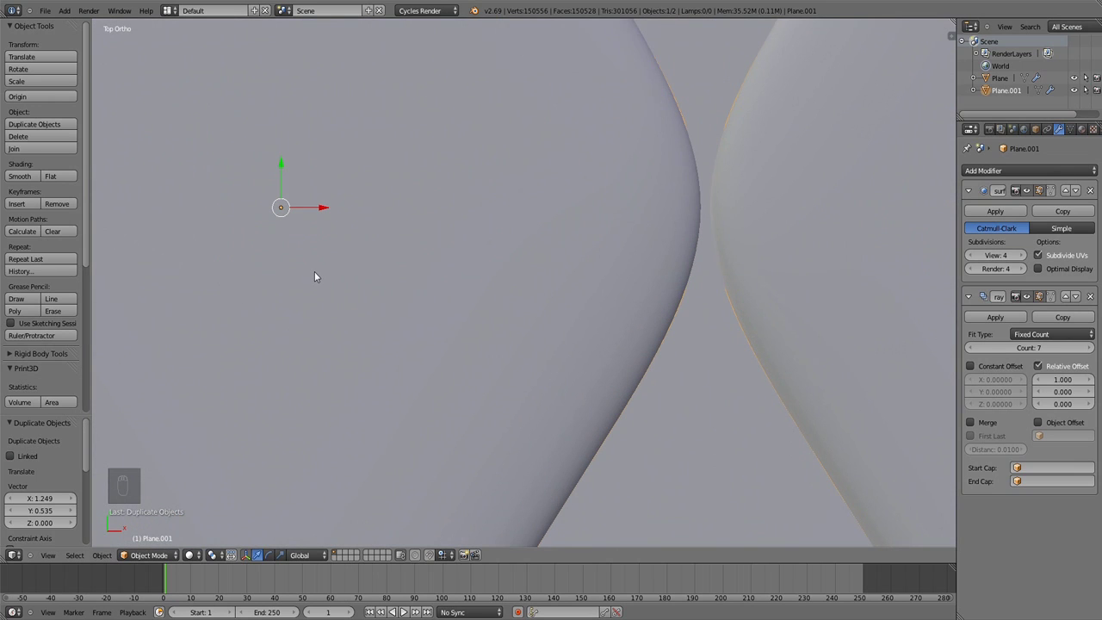
# Inspect the overlapping row of scales in wireframe, then return to solid top view
pyautogui.press('z')
pyautogui.click(318, 263)
pyautogui.moveTo(320, 267); pyautogui.dragTo(360, 272)
pyautogui.moveTo(372, 265); pyautogui.dragTo(350, 256)
pyautogui.middleClick(352, 257)
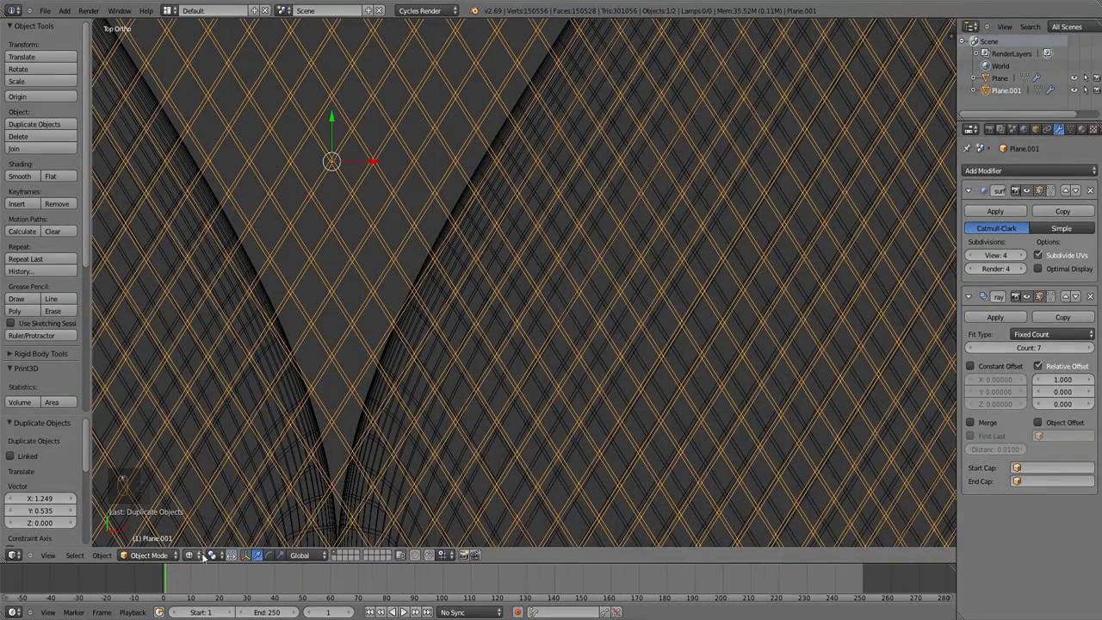
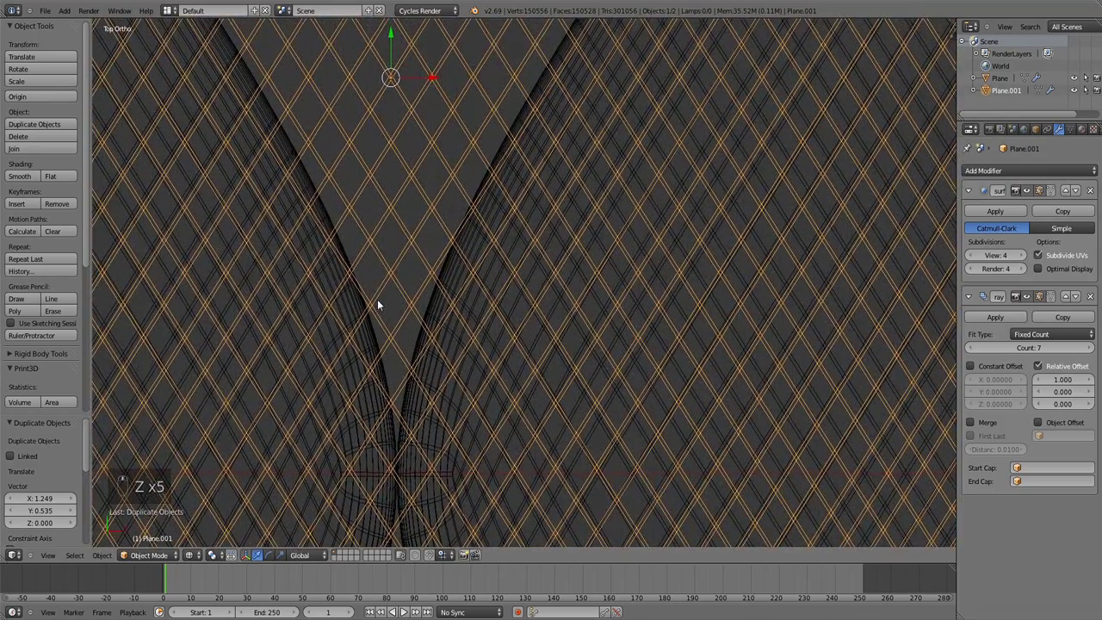
pyautogui.click(434, 80)
pyautogui.click(437, 81)
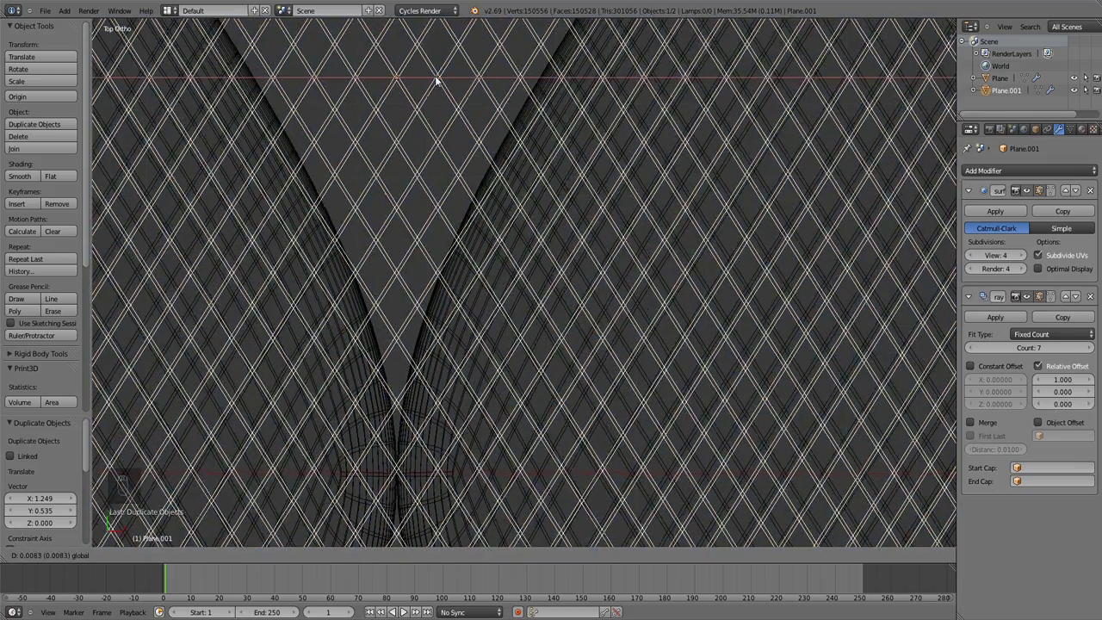
pyautogui.middleClick(447, 198)
pyautogui.middleClick(438, 216)
pyautogui.middleClick(439, 215)
pyautogui.middleClick(438, 216)
pyautogui.press('z')
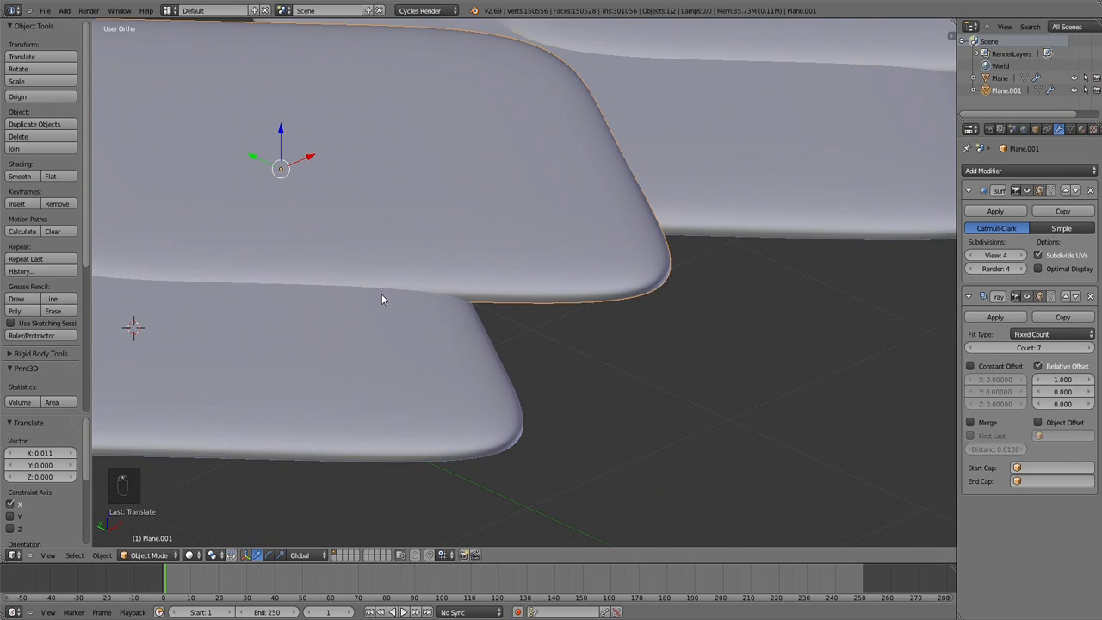
pyautogui.middleClick(353, 298)
# Add a second Array modifier with Count 7 and relative Y offset 0.3 to form seven overlapping rows
pyautogui.press('KP_7')
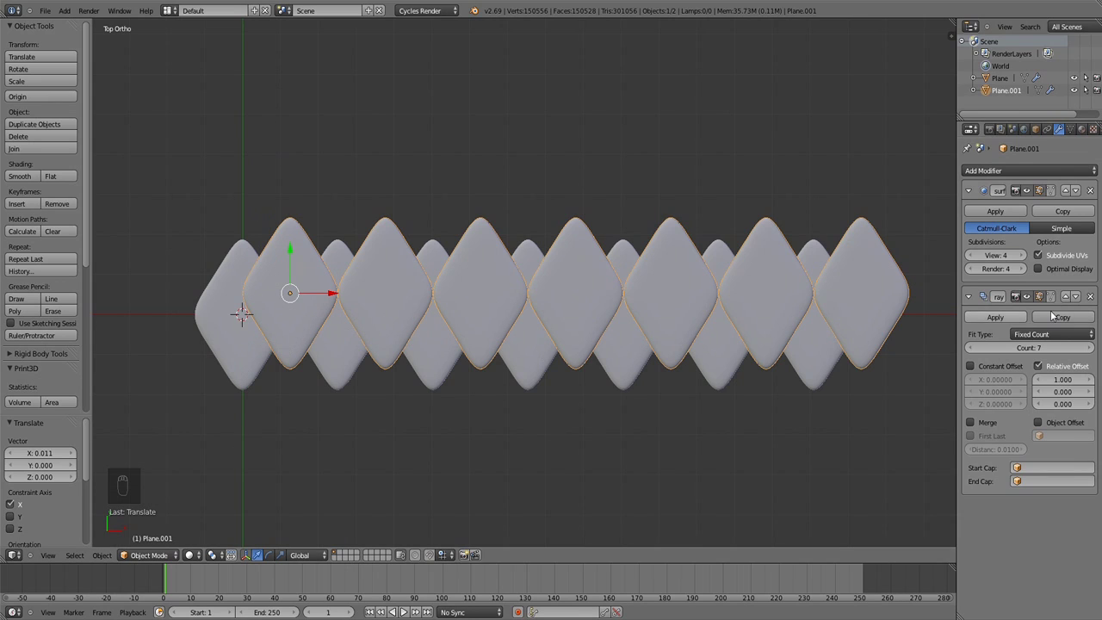
pyautogui.moveTo(242, 366); pyautogui.dragTo(1006, 169)
pyautogui.moveTo(1006, 169); pyautogui.dragTo(837, 201)
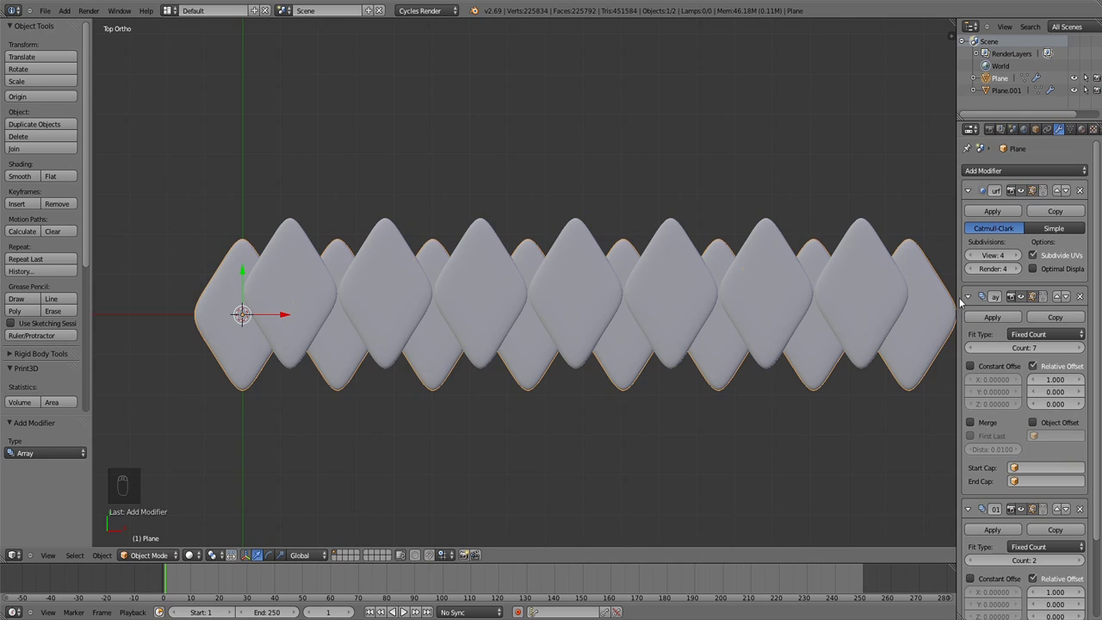
pyautogui.moveTo(971, 299); pyautogui.dragTo(239, 363)
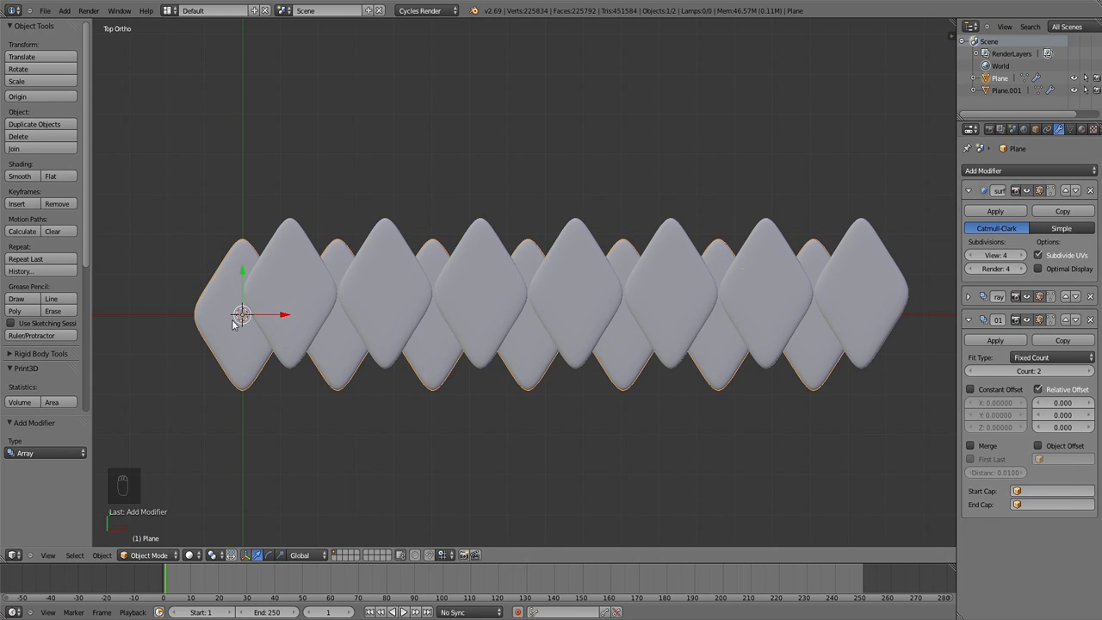
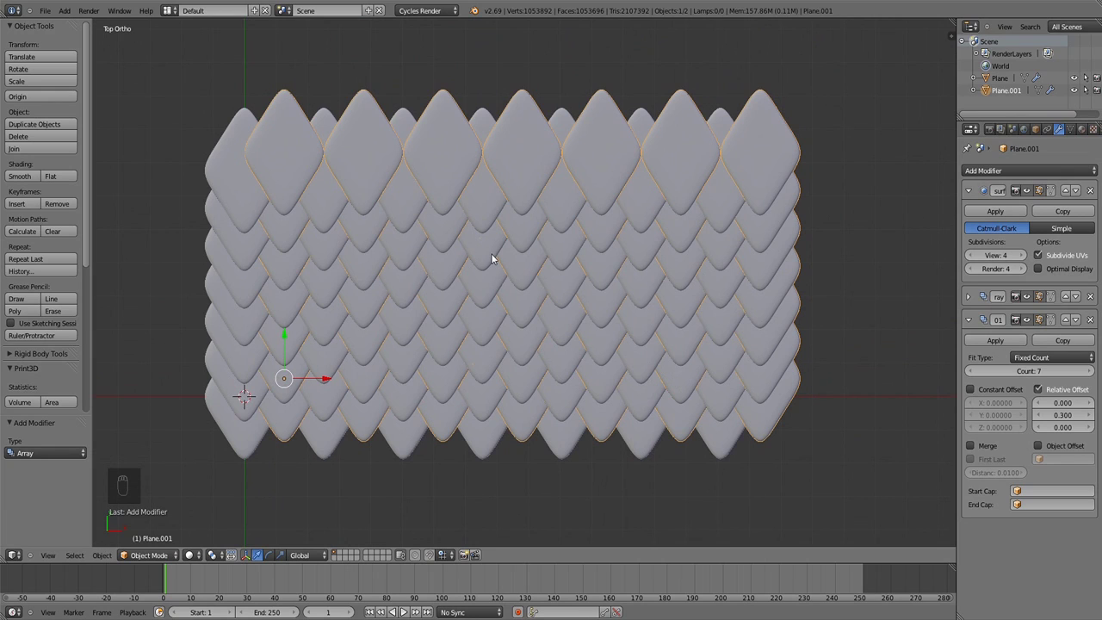
# Deselect everything and add a new plane over the scale patch, shown in wireframe
pyautogui.press('a')
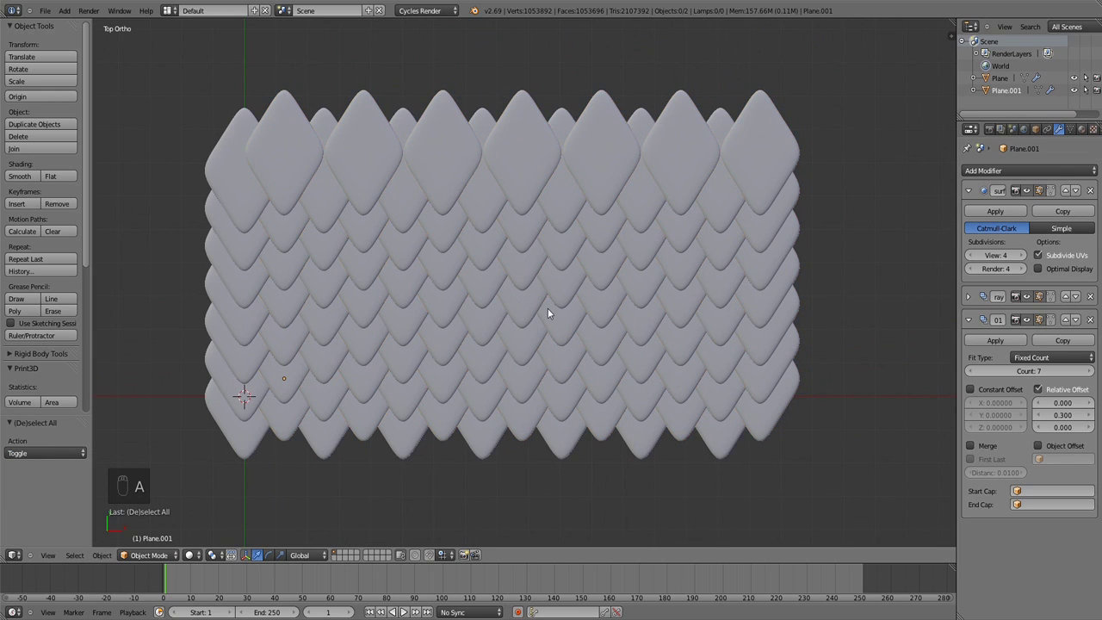
pyautogui.moveTo(597, 313); pyautogui.dragTo(591, 305)
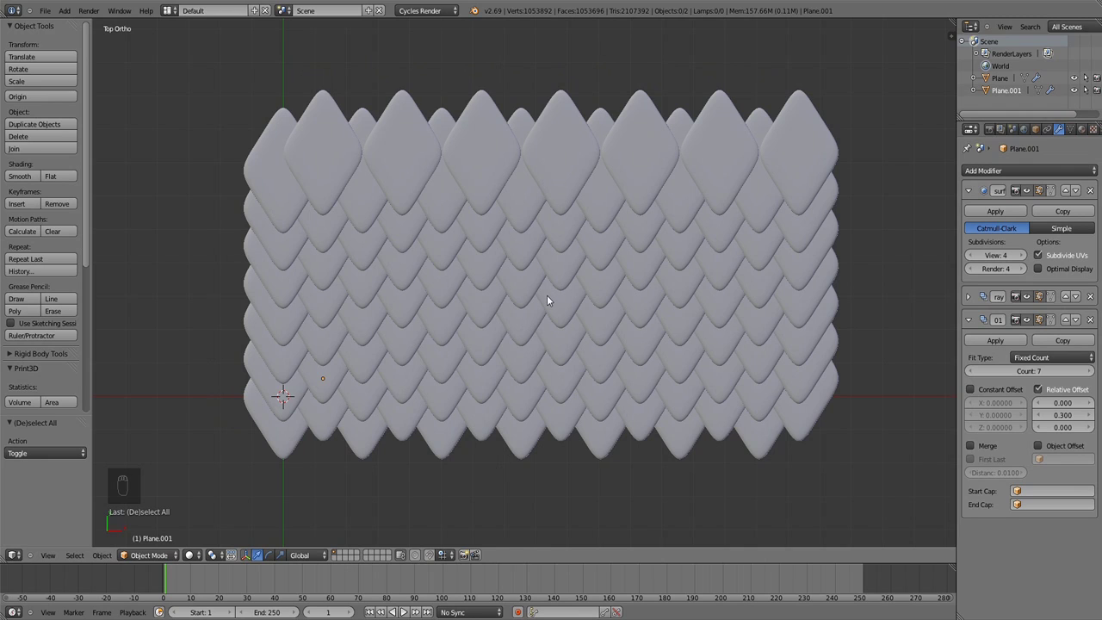
pyautogui.press('shift+a')
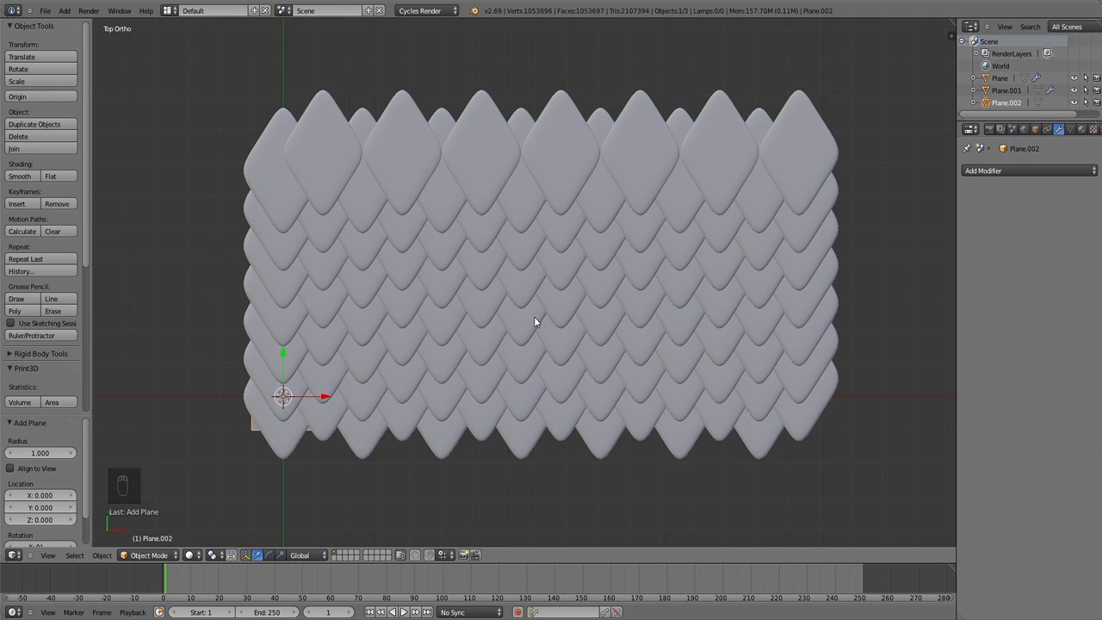
pyautogui.press('z')
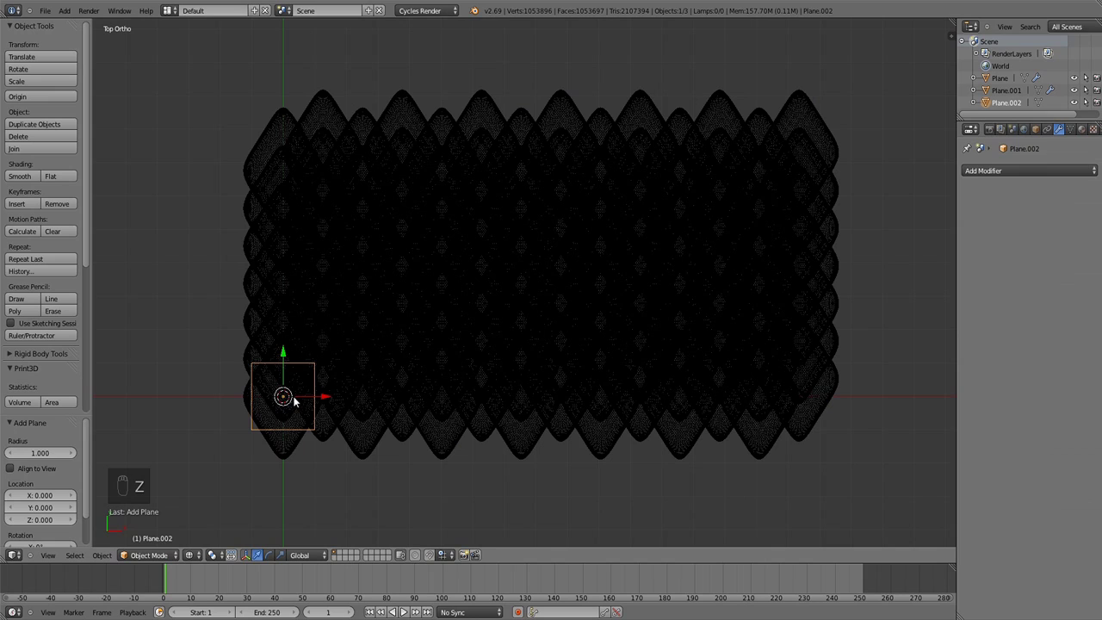
pyautogui.press('g')
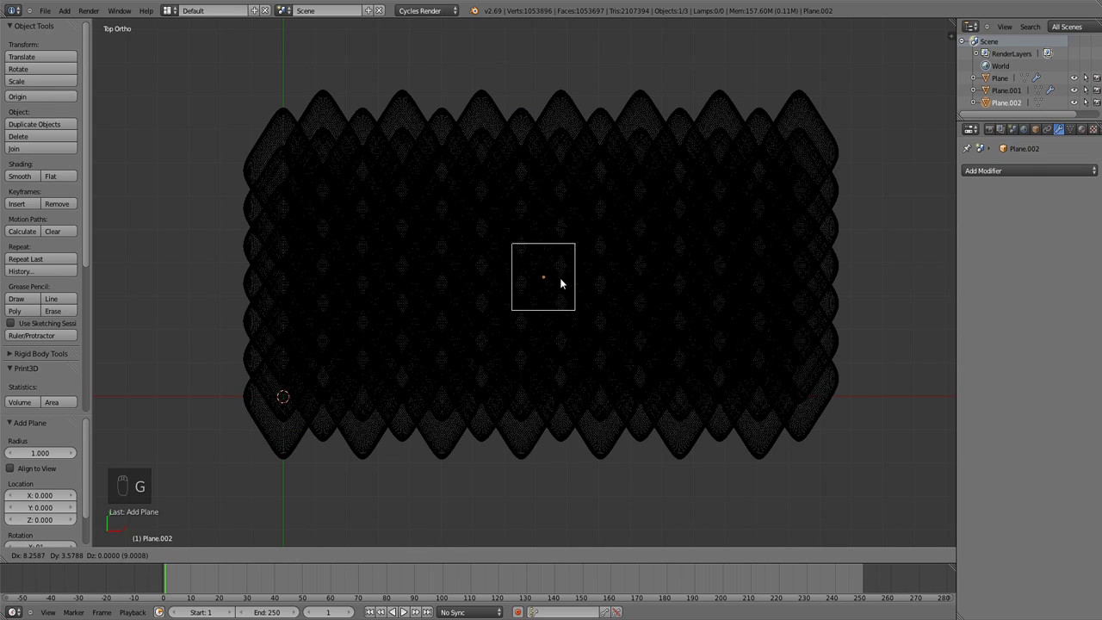
# Scale the new plane in edit mode until it covers the whole patch of scales
pyautogui.press('Tab')
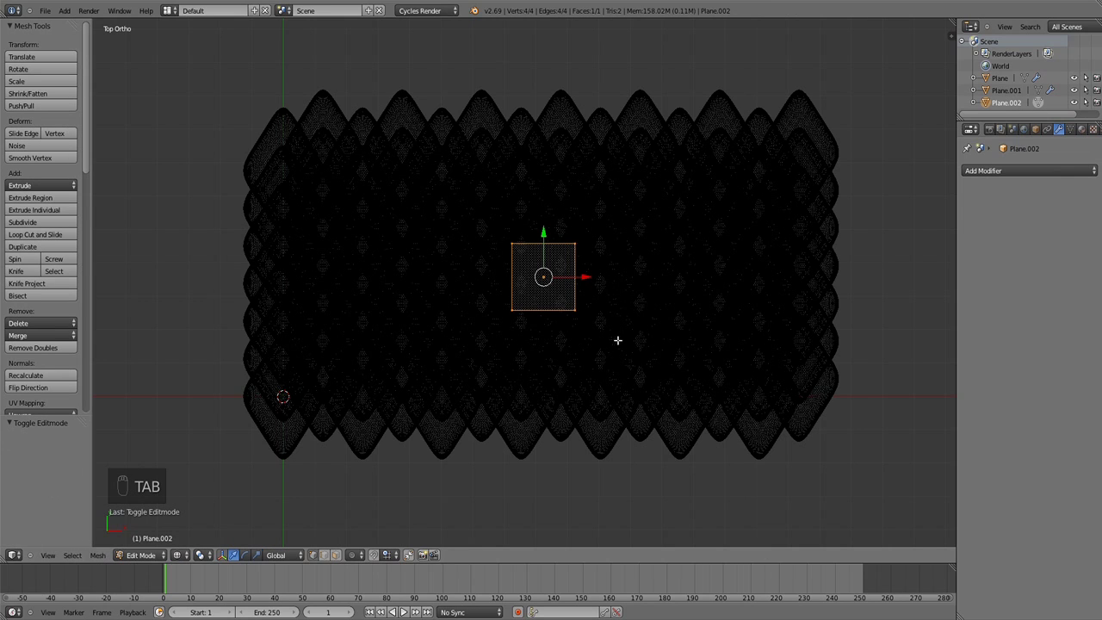
pyautogui.press('s')
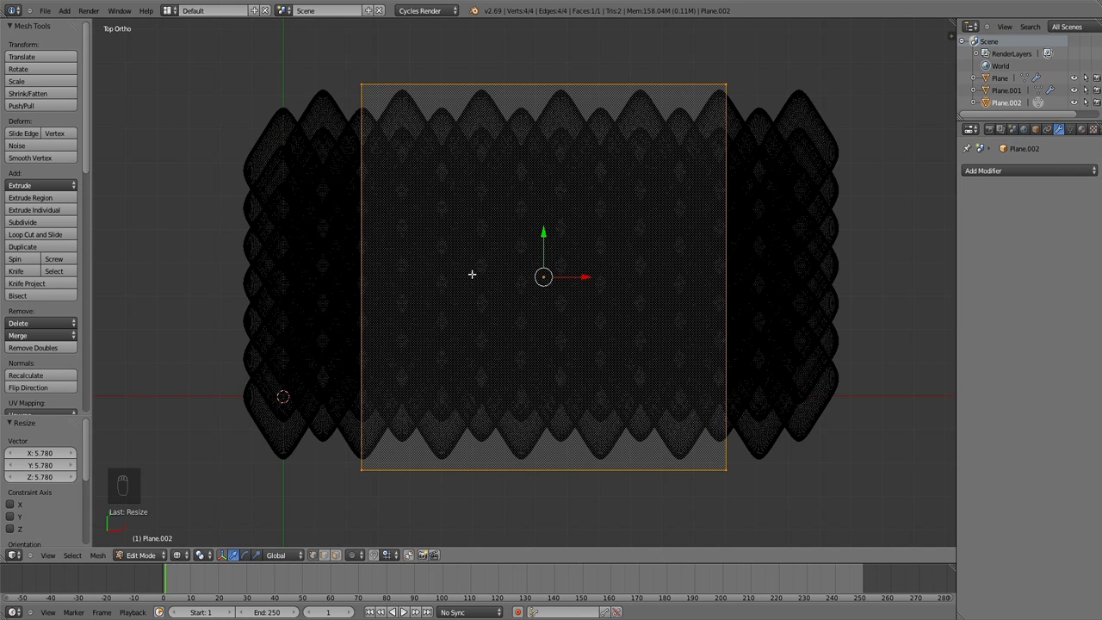
pyautogui.press('s')
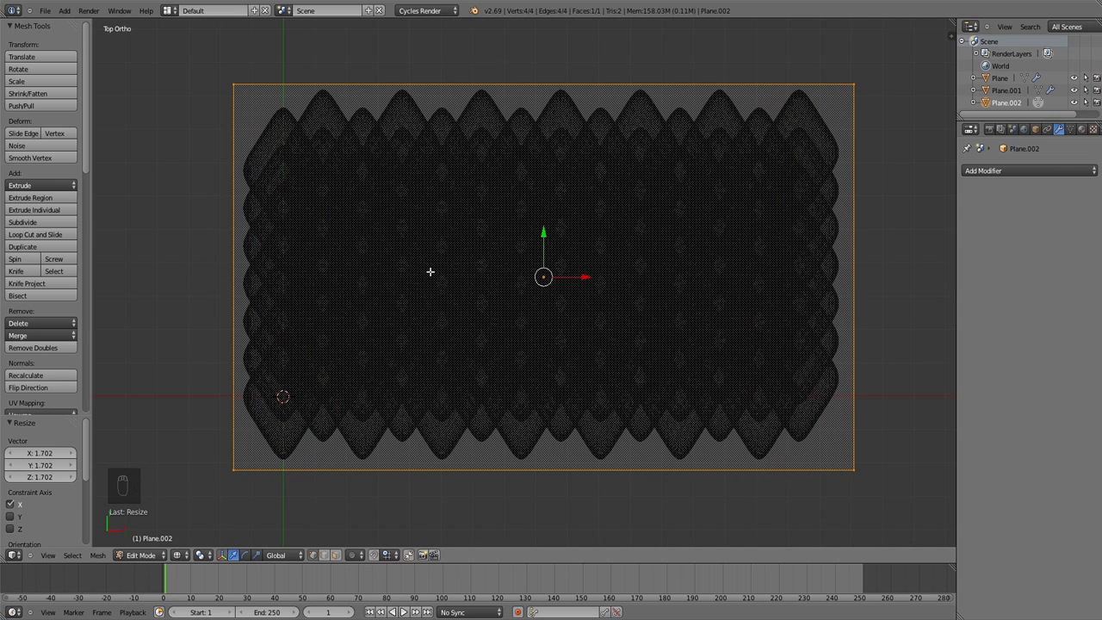
pyautogui.press('KP_1')
# Move the covering plane down along Z to sit just beneath the scales in front view
pyautogui.press('Tab')
pyautogui.middleClick(554, 274)
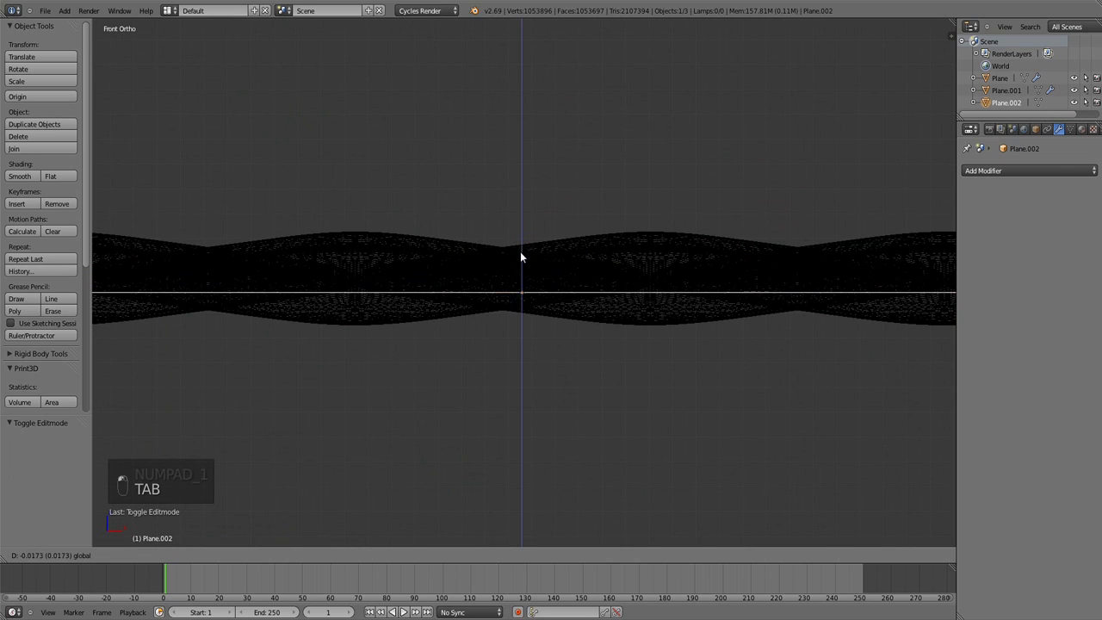
pyautogui.click(520, 279)
pyautogui.moveTo(518, 290); pyautogui.dragTo(502, 322)
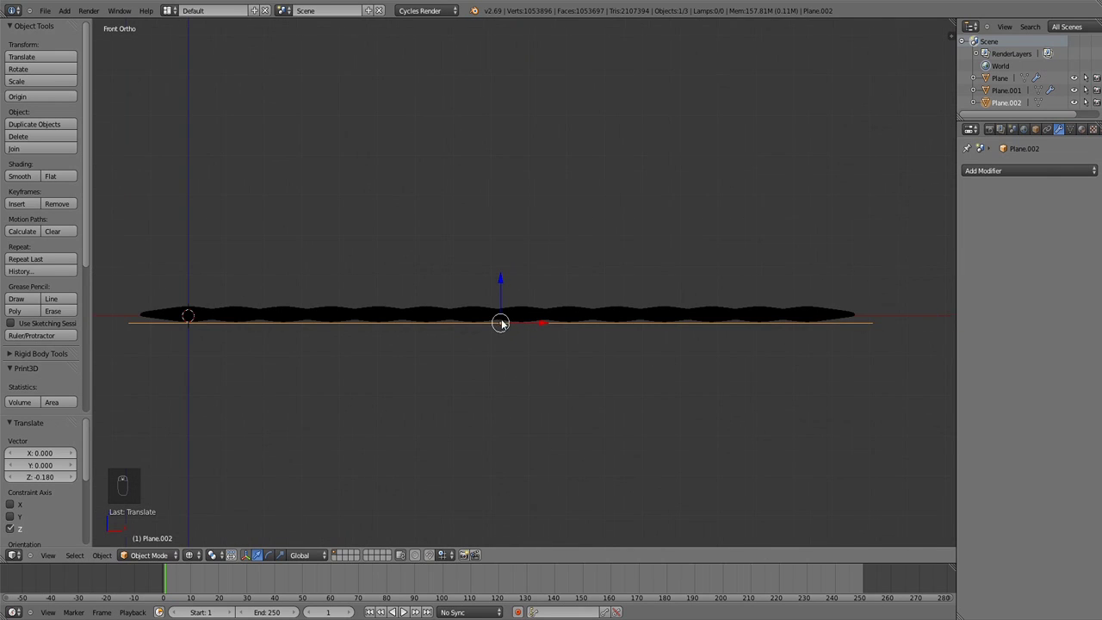
pyautogui.press('z')
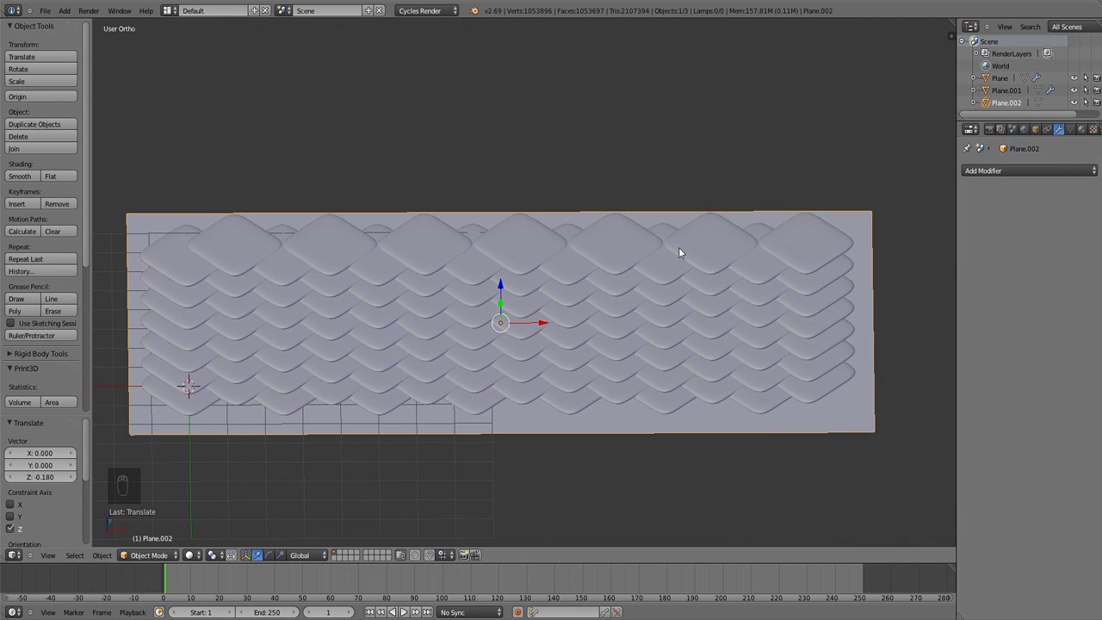
# Check the scales from above, then add another plane positioned above them
pyautogui.press('KP_7')
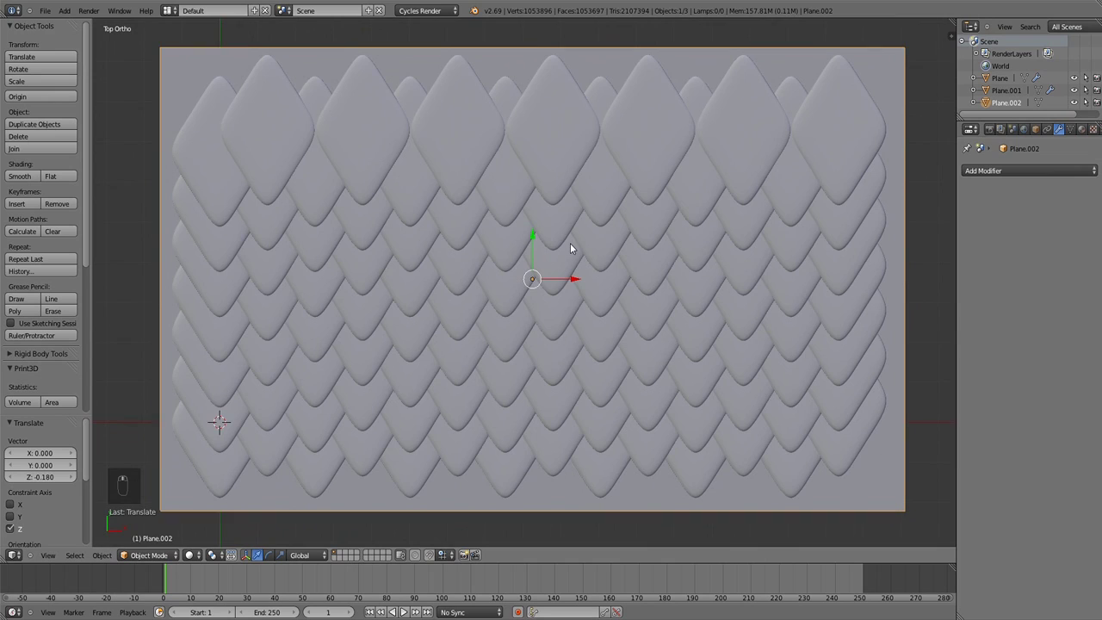
pyautogui.moveTo(570, 247); pyautogui.dragTo(569, 247)
pyautogui.press('KP_1')
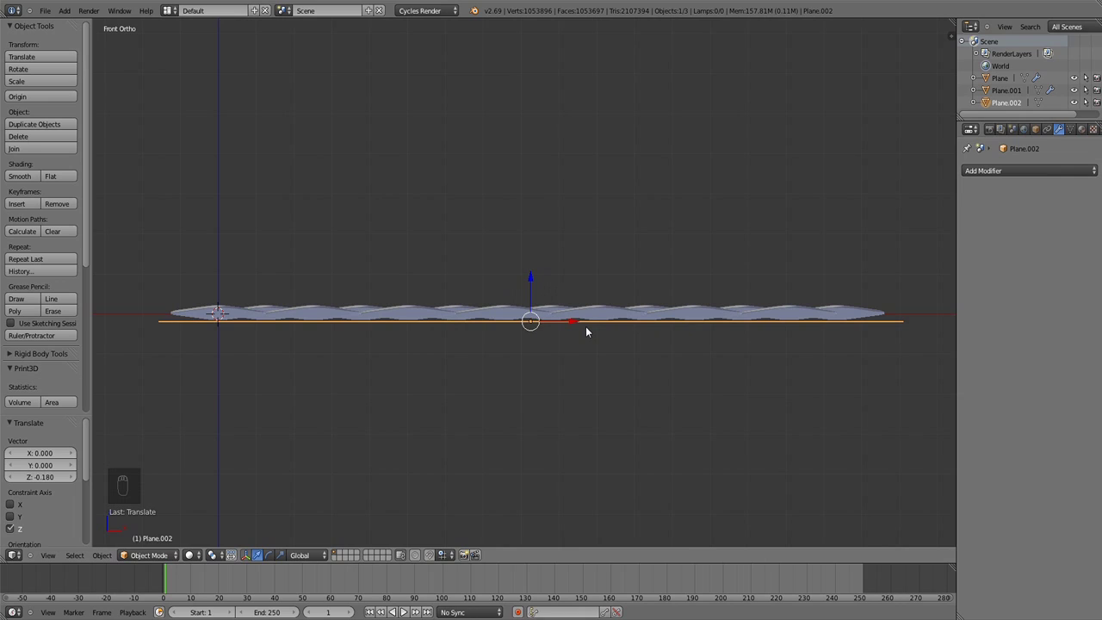
pyautogui.press('shift+d')
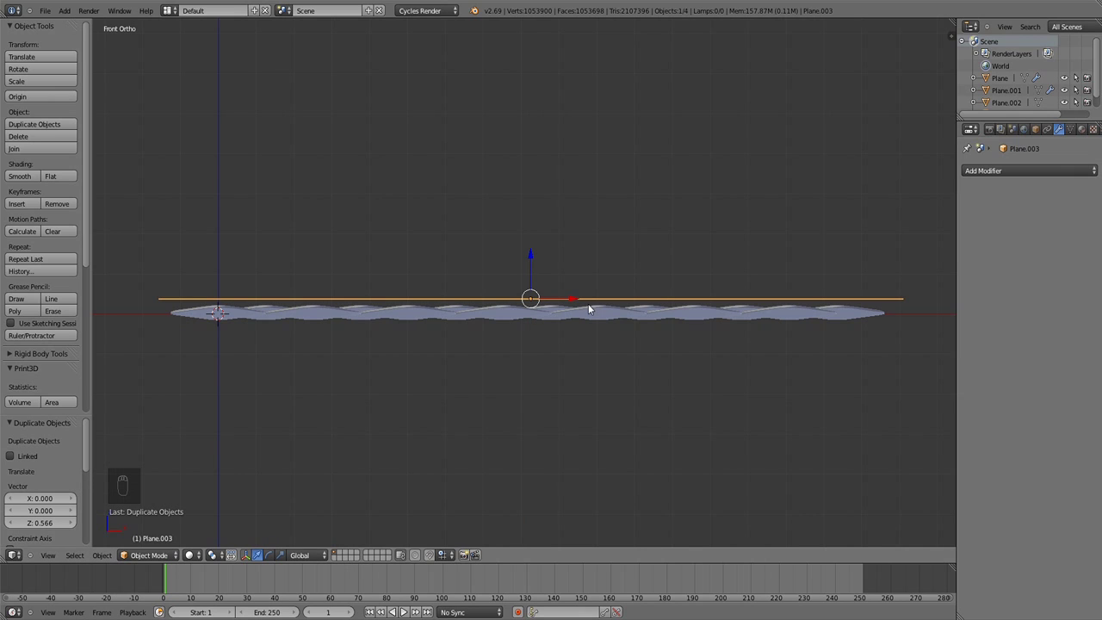
# View the new plane from straight above, confirming it fully covers the scale patch
pyautogui.press('KP_7')
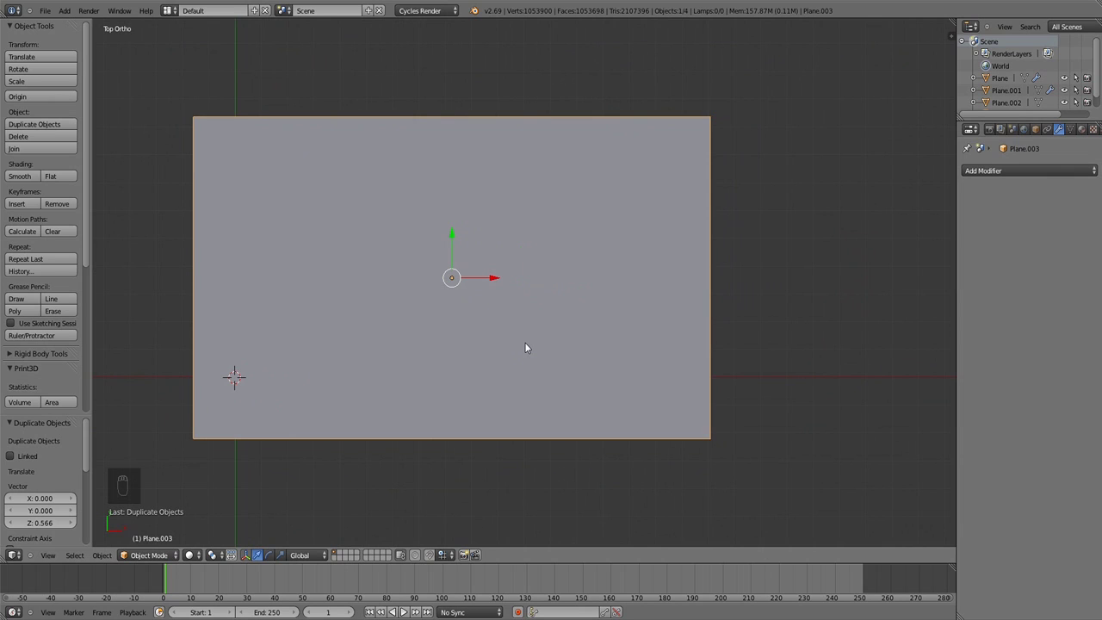
pyautogui.press('z')
pyautogui.press('z')
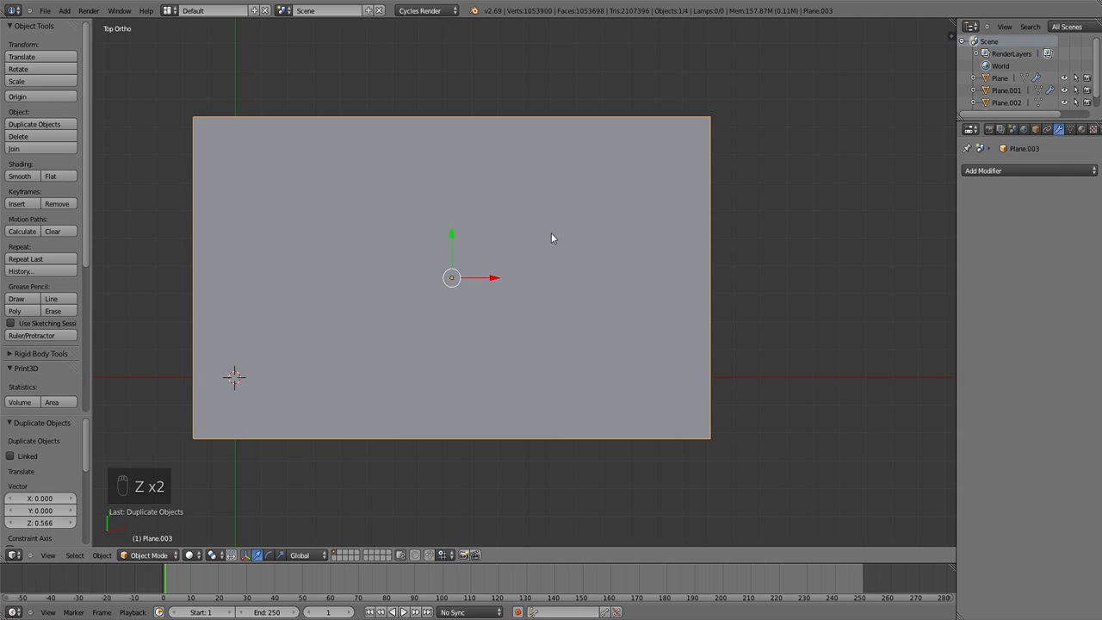
pyautogui.press('t')
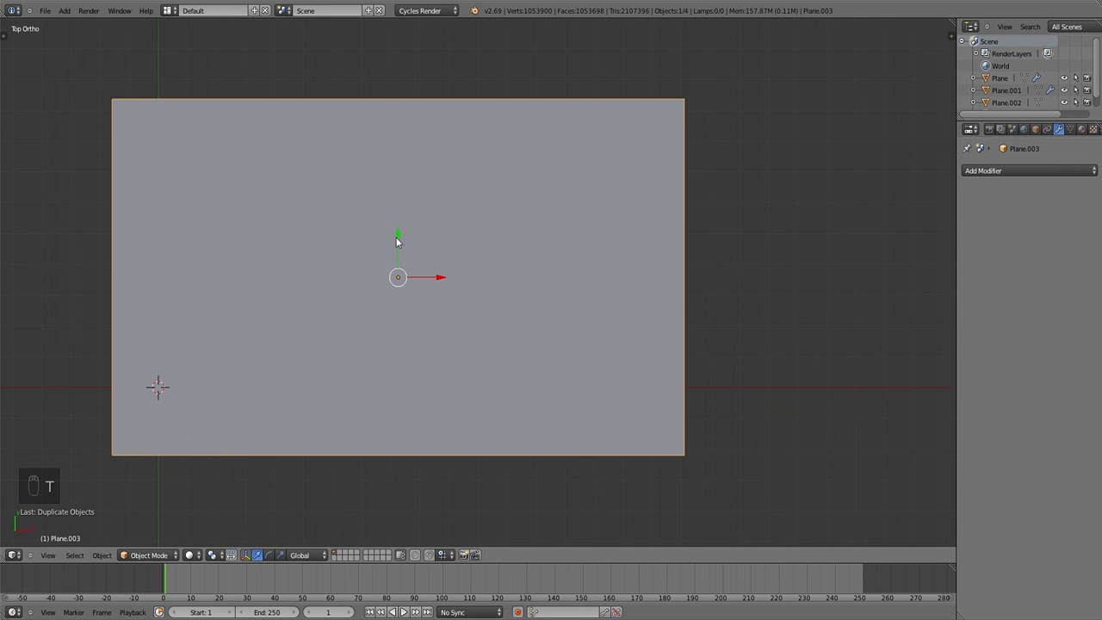
# Unwrap the target plane's mesh and configure a normalized Displacement bake into the Displace Map image
pyautogui.moveTo(449, 297); pyautogui.dragTo(430, 290)
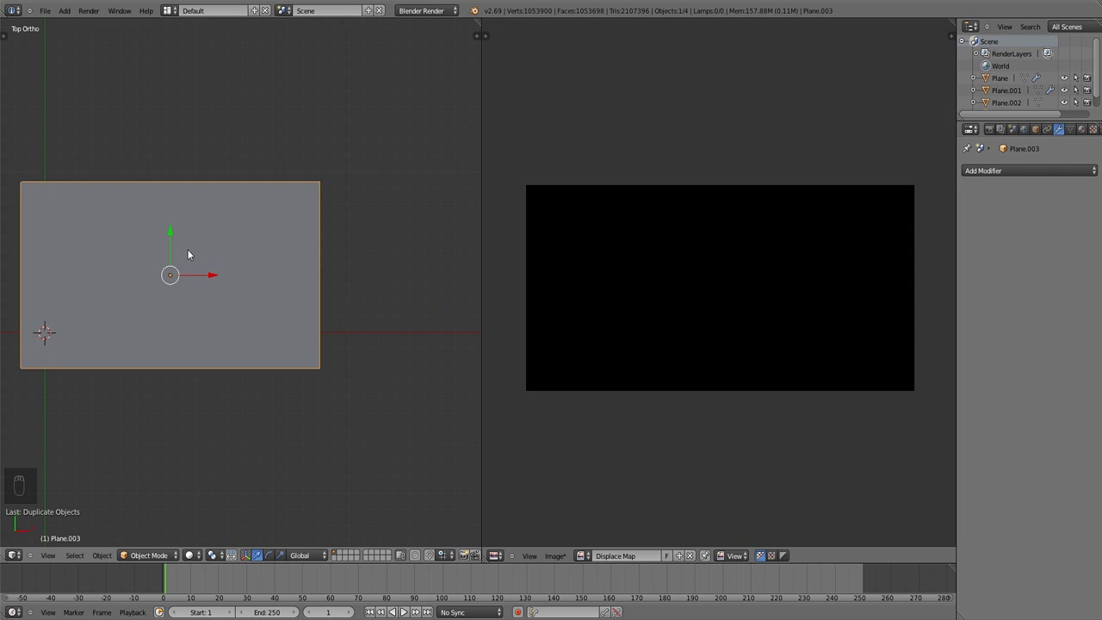
pyautogui.press('Tab')
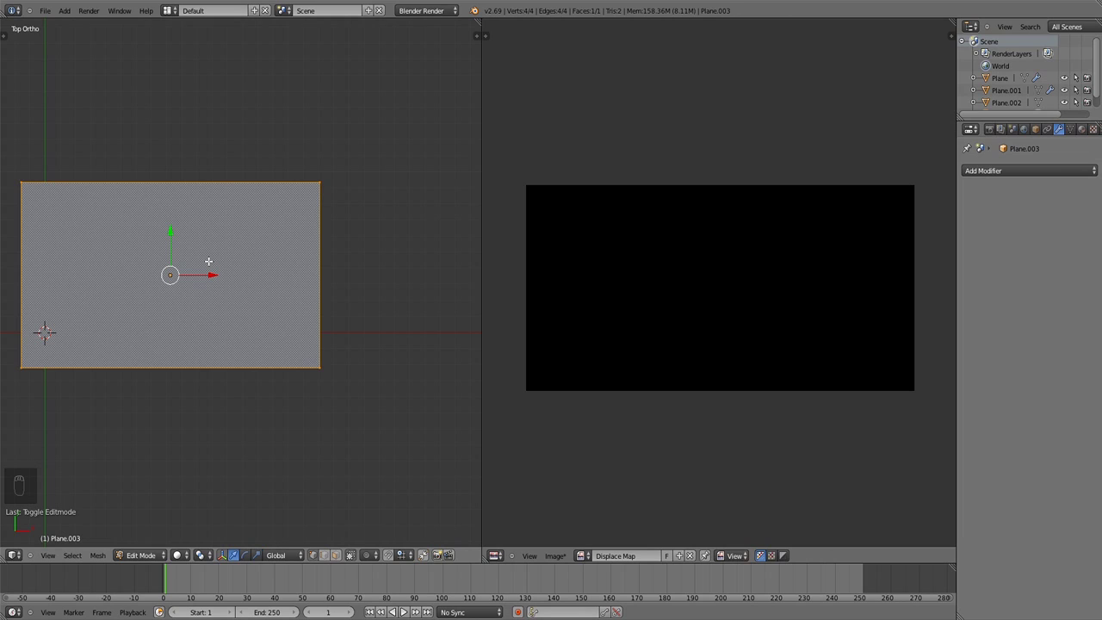
pyautogui.press('u')
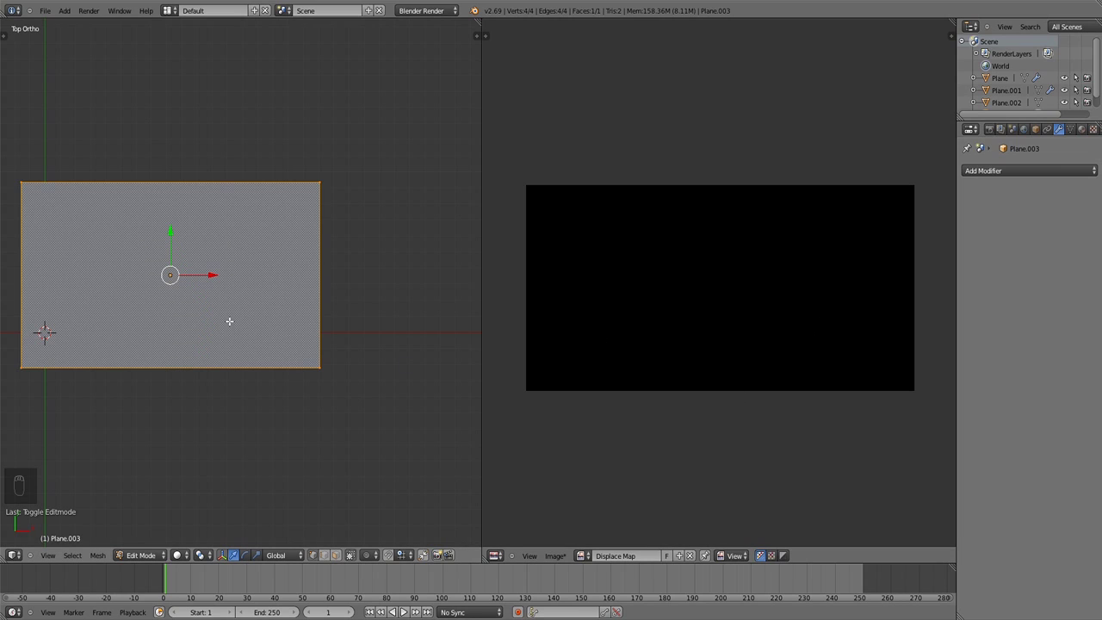
pyautogui.press('u')
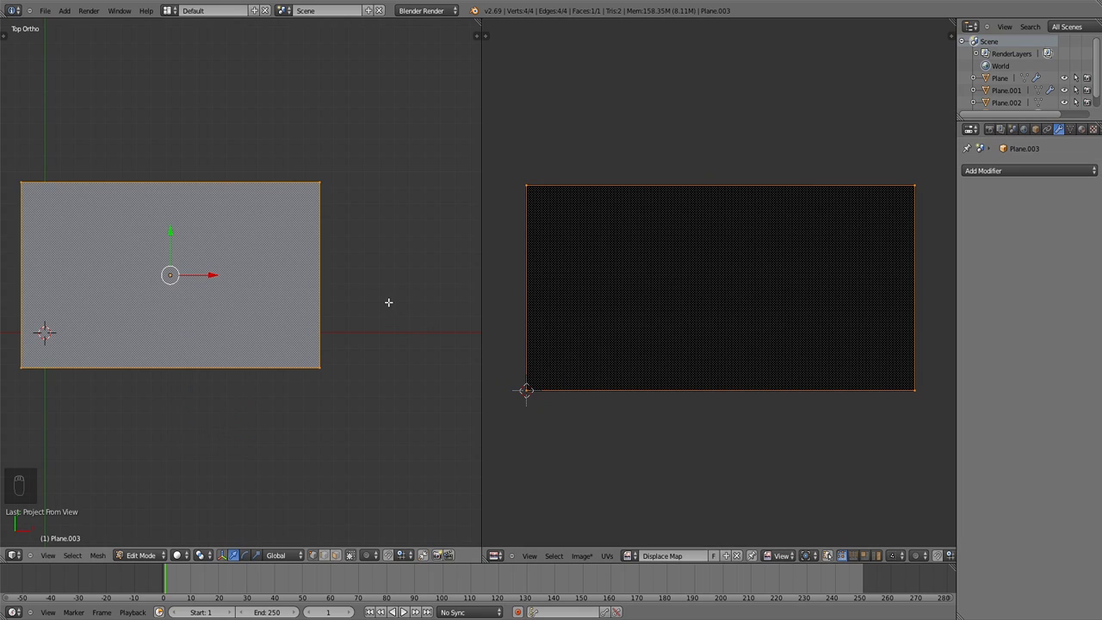
pyautogui.press('Tab')
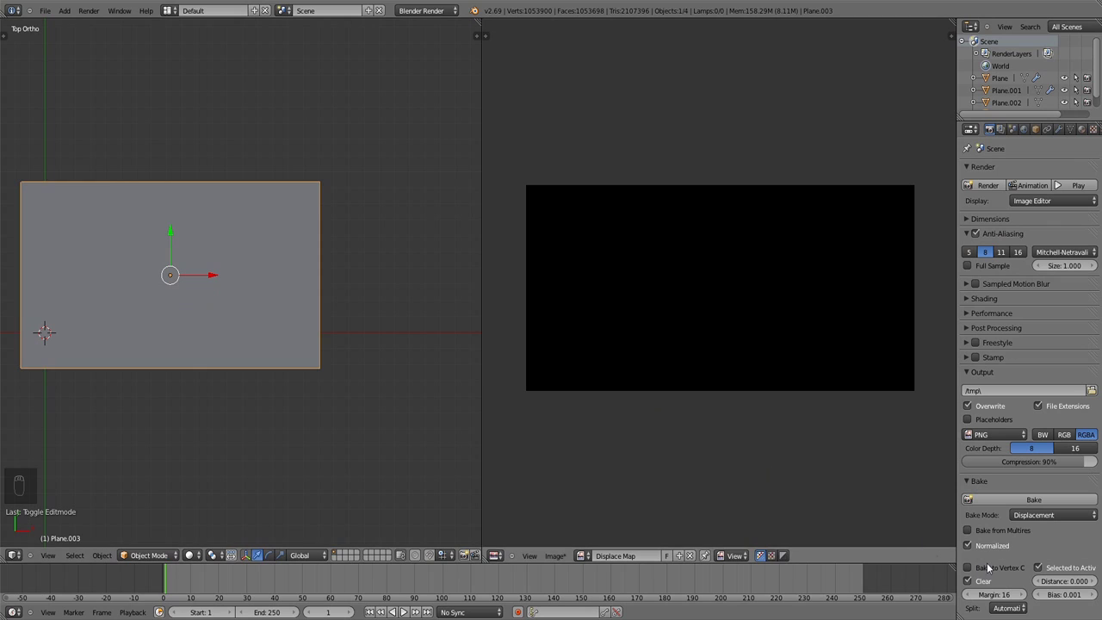
# Set Bake Distance to 1.000 from the front view and select all four objects for baking
pyautogui.press('KP_1')
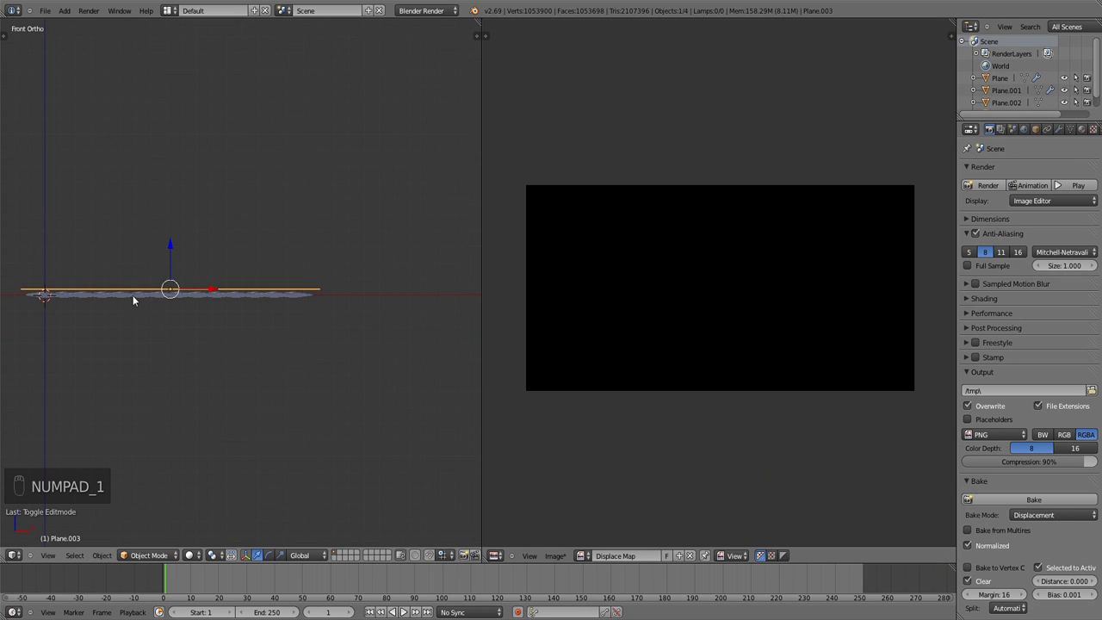
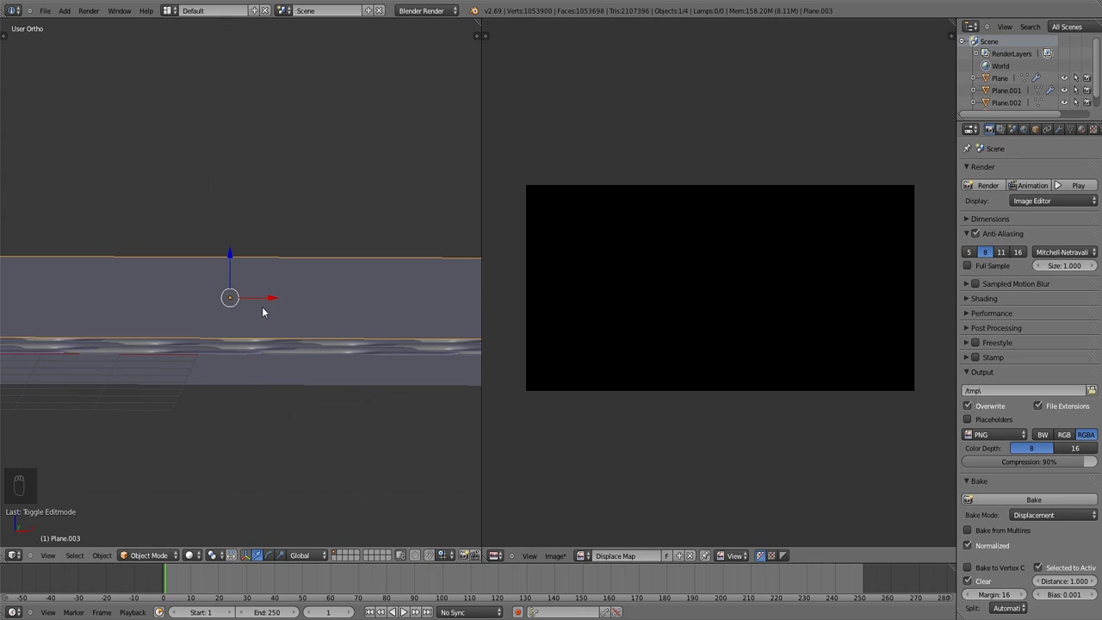
pyautogui.press('a')
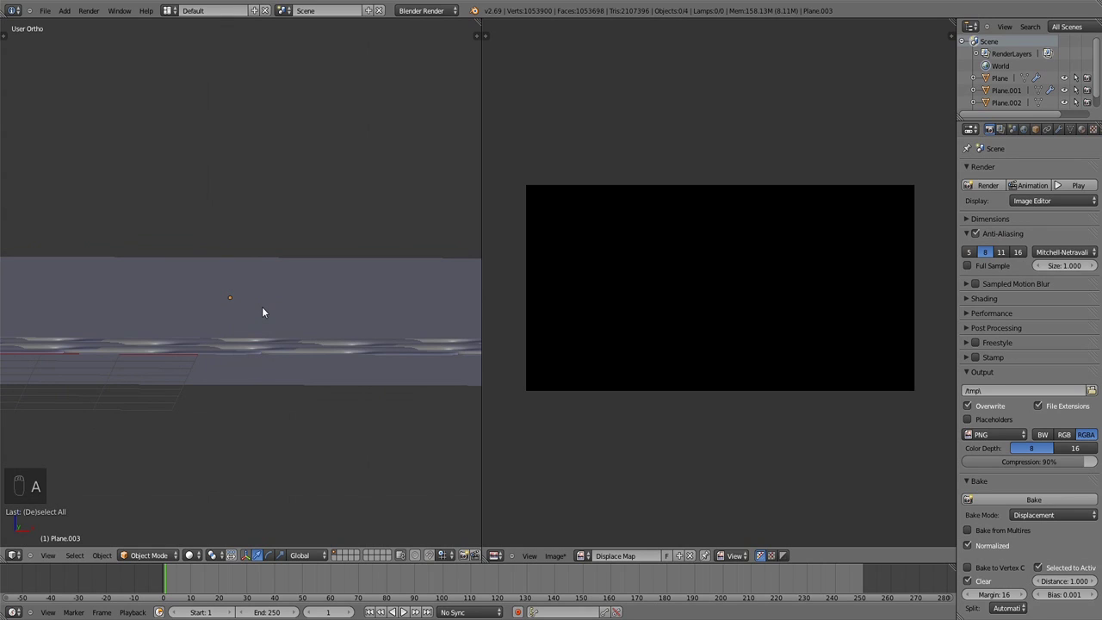
pyautogui.press('a')
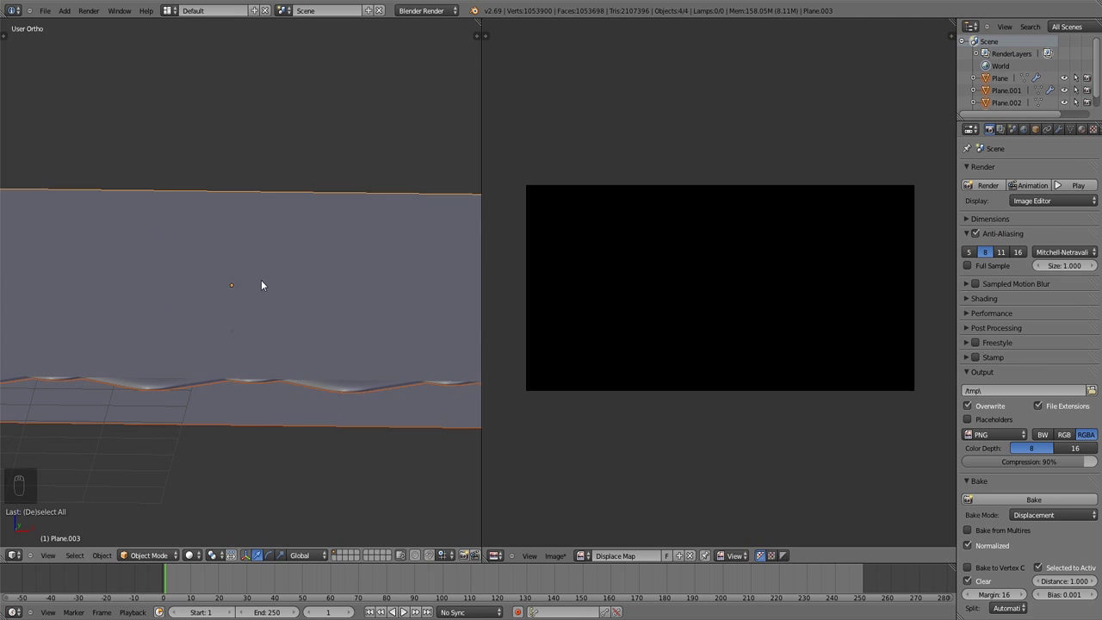
pyautogui.moveTo(254, 286); pyautogui.dragTo(214, 300)
pyautogui.press('KP_7')
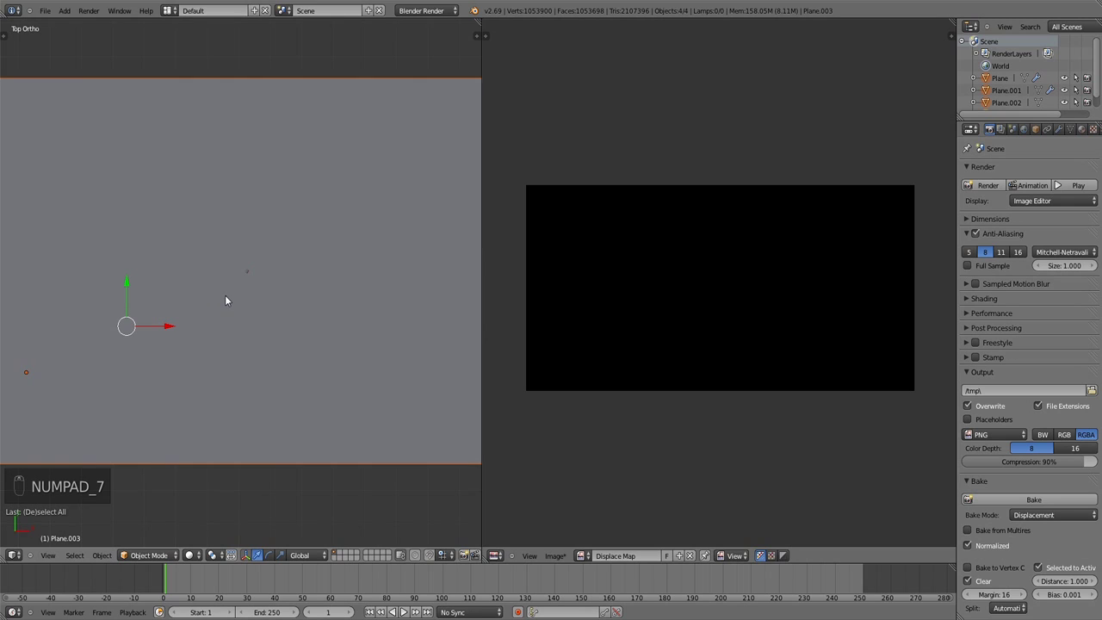
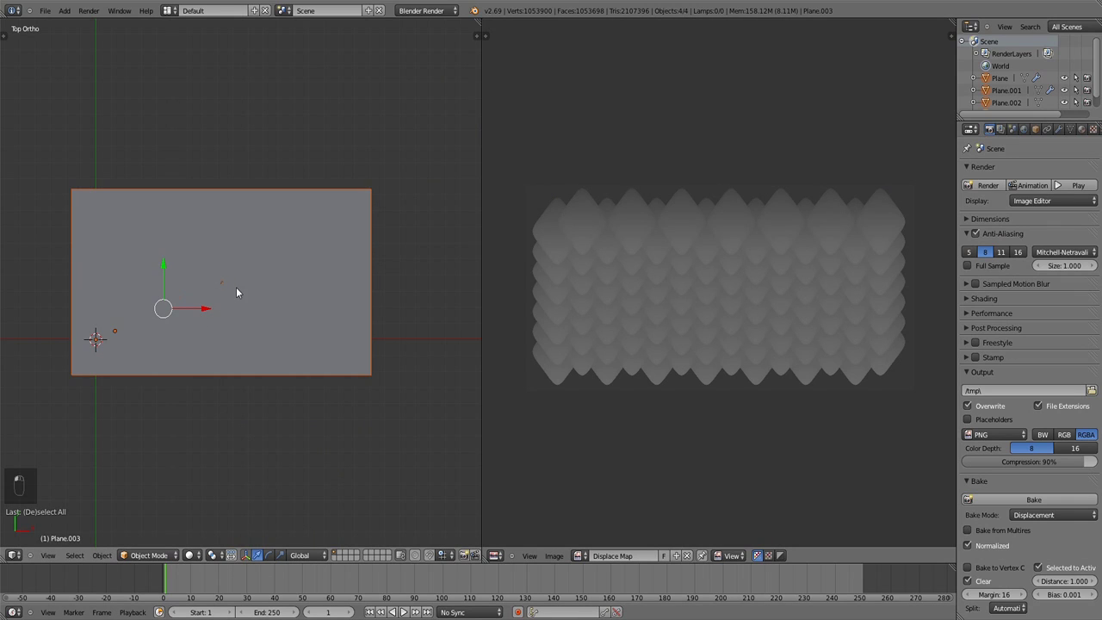
# Bake the scales into the Displace Map image, then add a fresh plane
pyautogui.press('a')
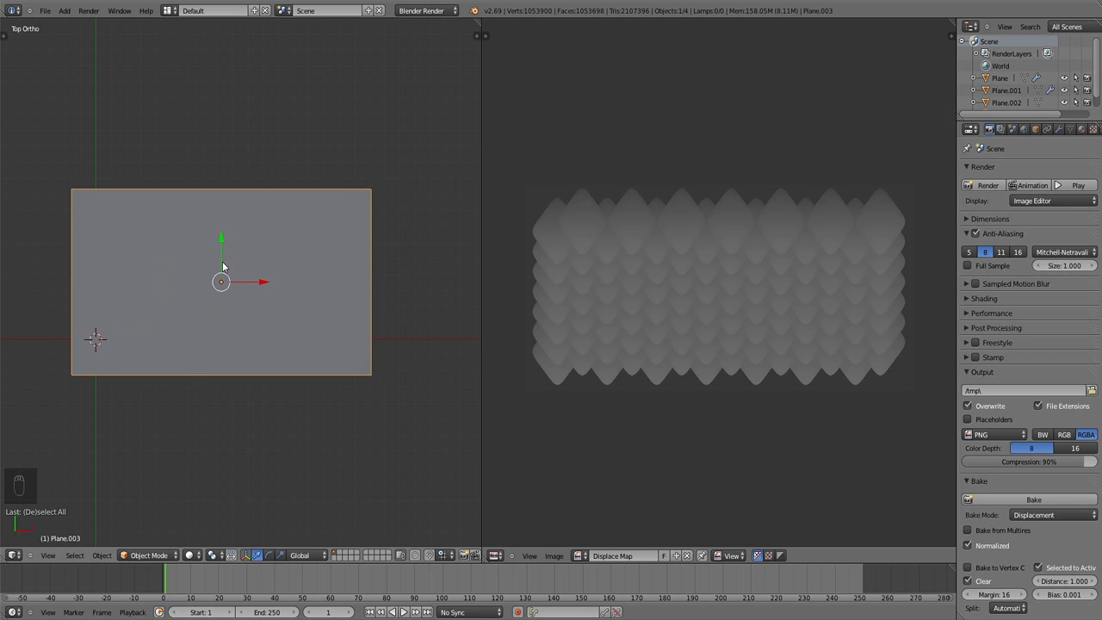
pyautogui.press('shift+d')
# Move the new plane to its own layer and show only that layer
pyautogui.press('m')
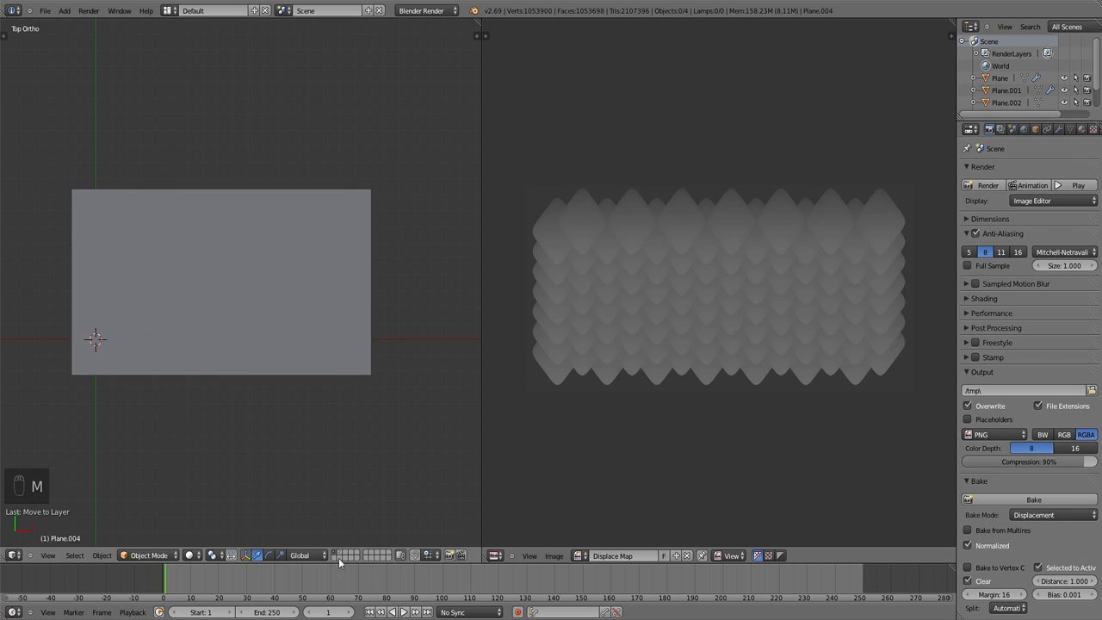
pyautogui.click(344, 554)
pyautogui.moveTo(245, 400); pyautogui.dragTo(649, 217)
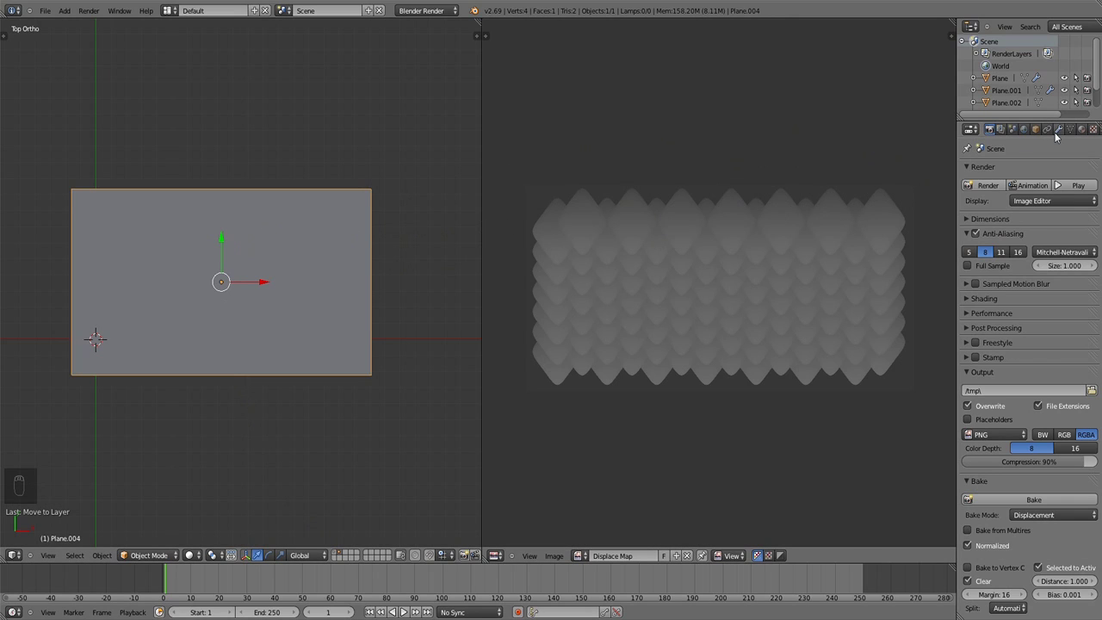
pyautogui.moveTo(1061, 136); pyautogui.dragTo(852, 372)
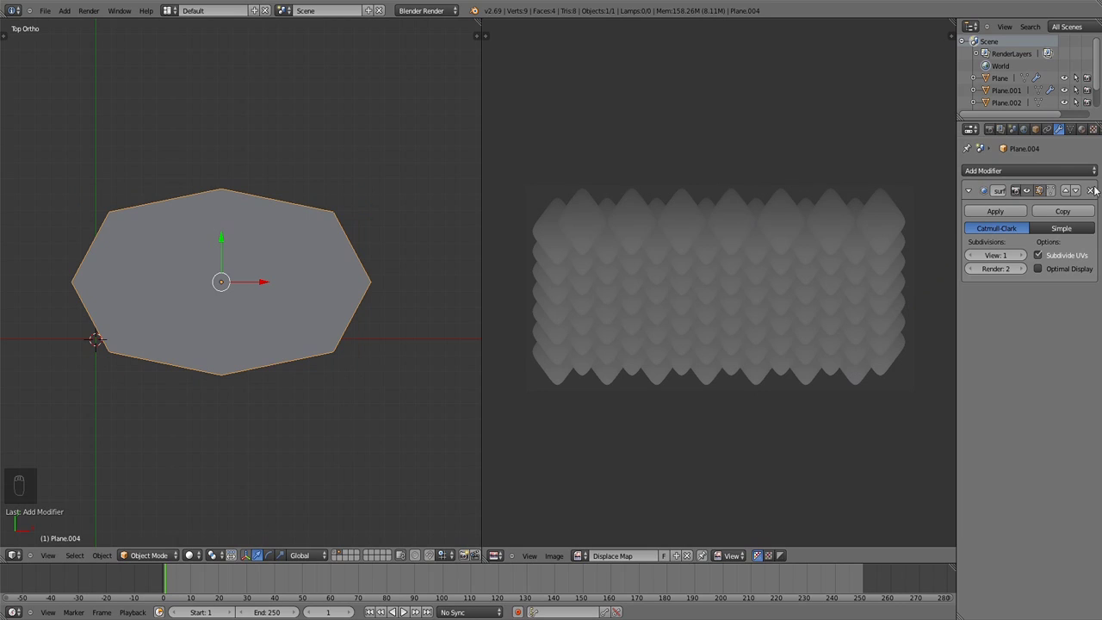
pyautogui.click(1091, 189)
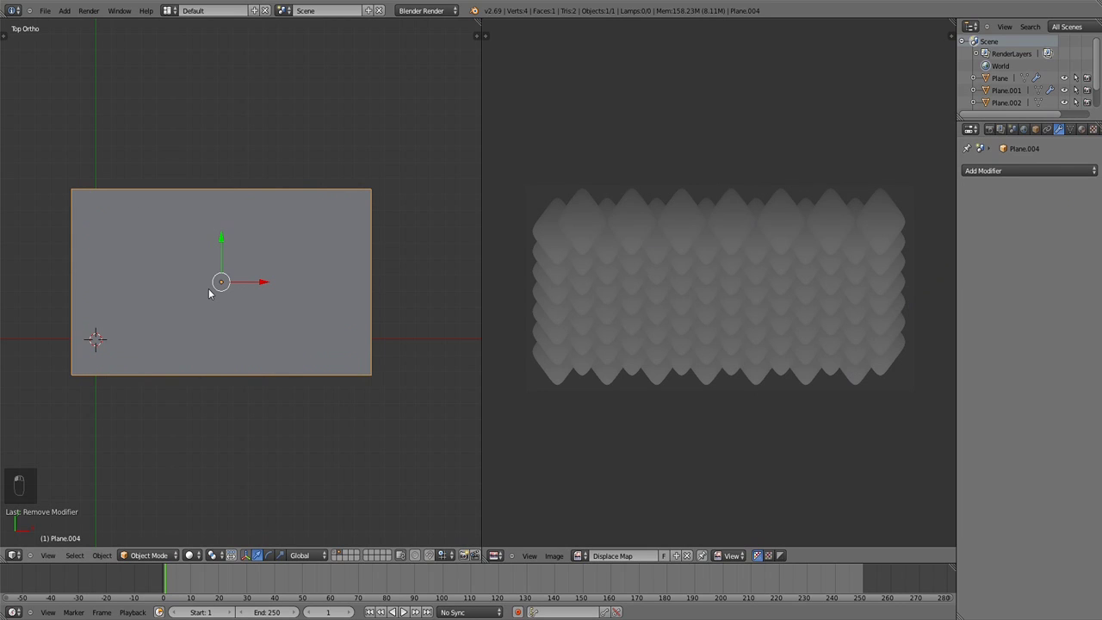
# Subdivide the plane into a grid and add a Subdivision Surface modifier at level 5 for view and render
pyautogui.press('t')
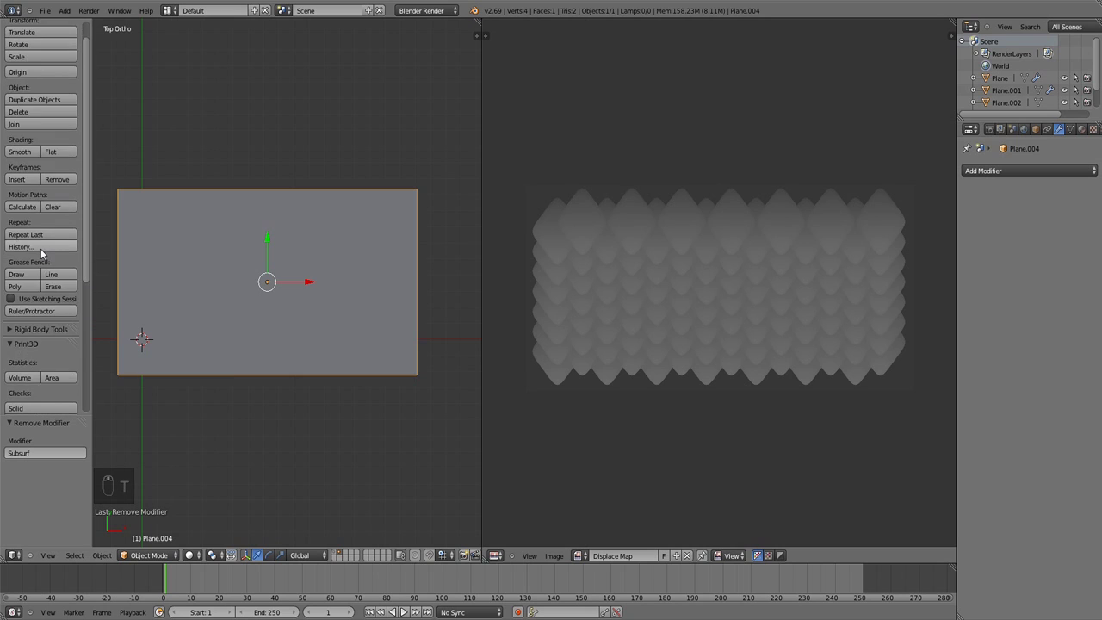
pyautogui.press('Tab')
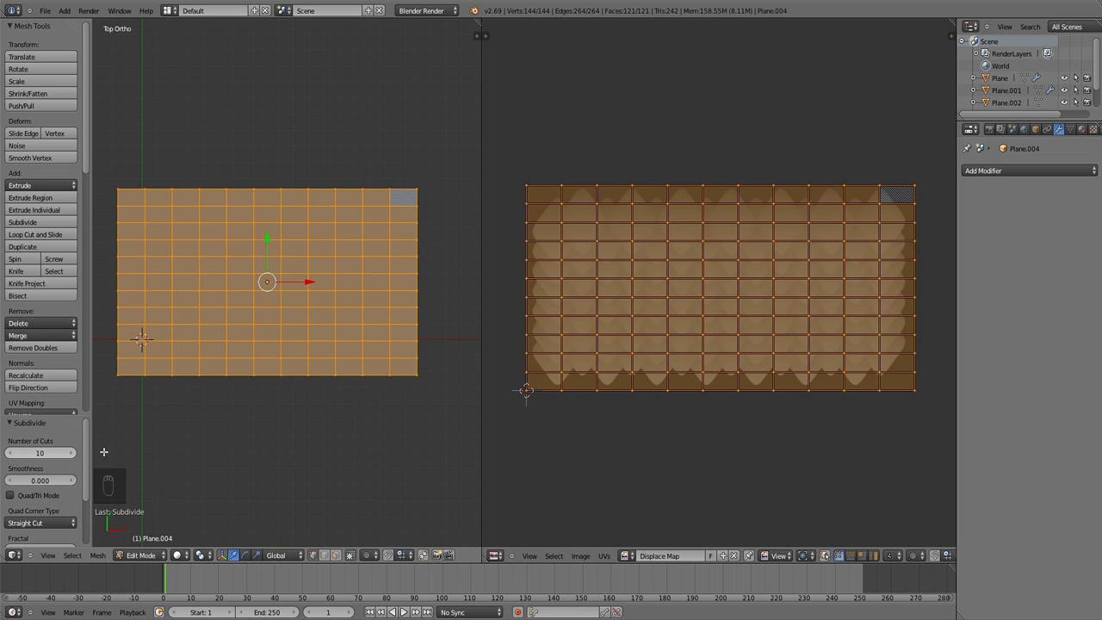
pyautogui.press('Tab')
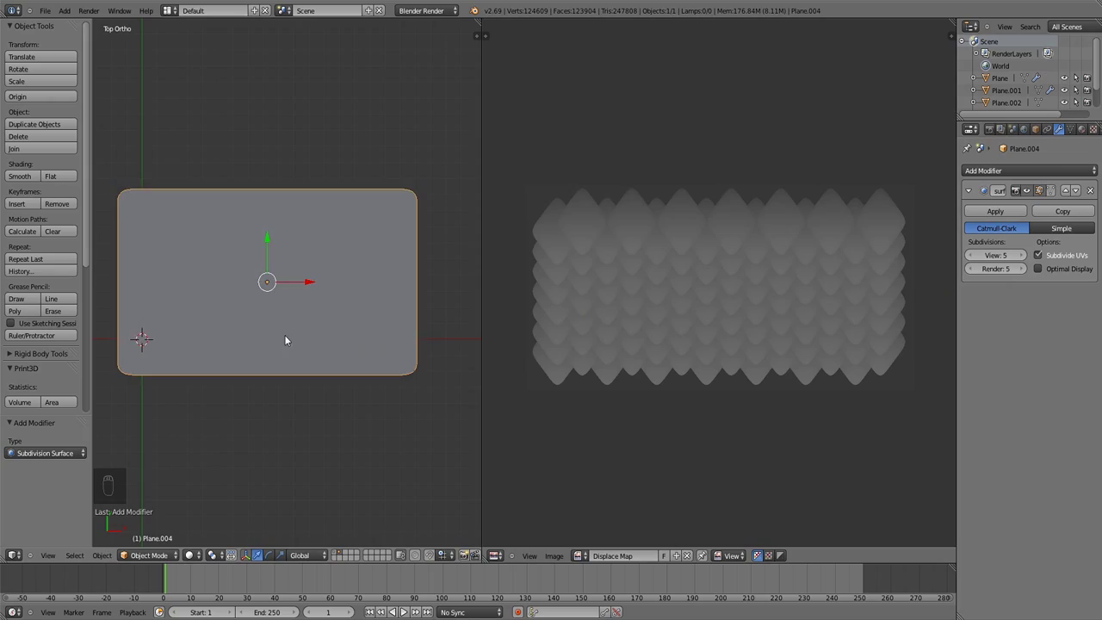
# Inspect the dense smoothed mesh in wireframe, zooming in and back out to the whole plane
pyautogui.press('z')
pyautogui.middleClick(271, 305)
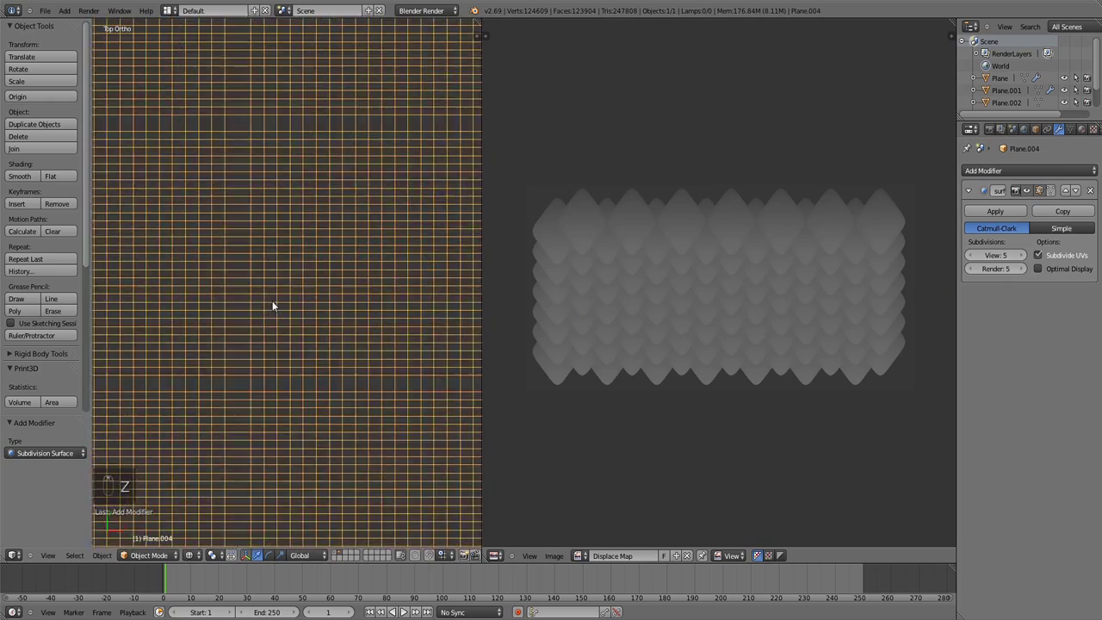
pyautogui.middleClick(276, 305)
pyautogui.middleClick(276, 305)
pyautogui.middleClick(276, 304)
pyautogui.middleClick(276, 304)
pyautogui.middleClick(276, 306)
pyautogui.middleClick(278, 303)
pyautogui.middleClick(279, 303)
pyautogui.middleClick(279, 304)
pyautogui.middleClick(280, 303)
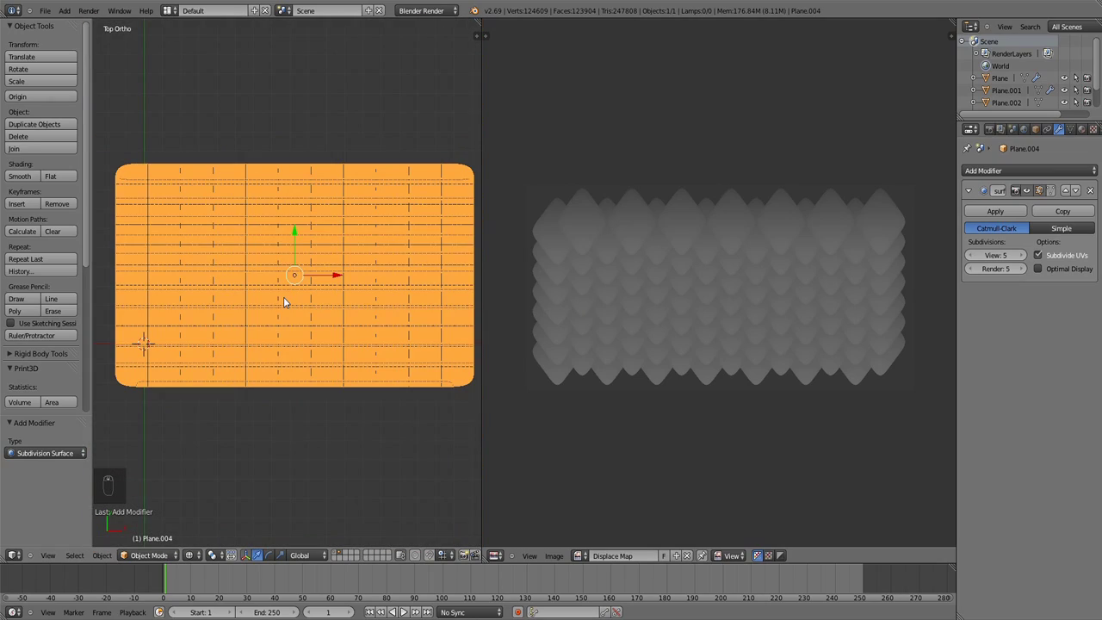
# Add a Displace modifier using the Displace Map texture with UV coordinates so the scales rise
pyautogui.press('Tab')
pyautogui.press('z')
pyautogui.press('Tab')
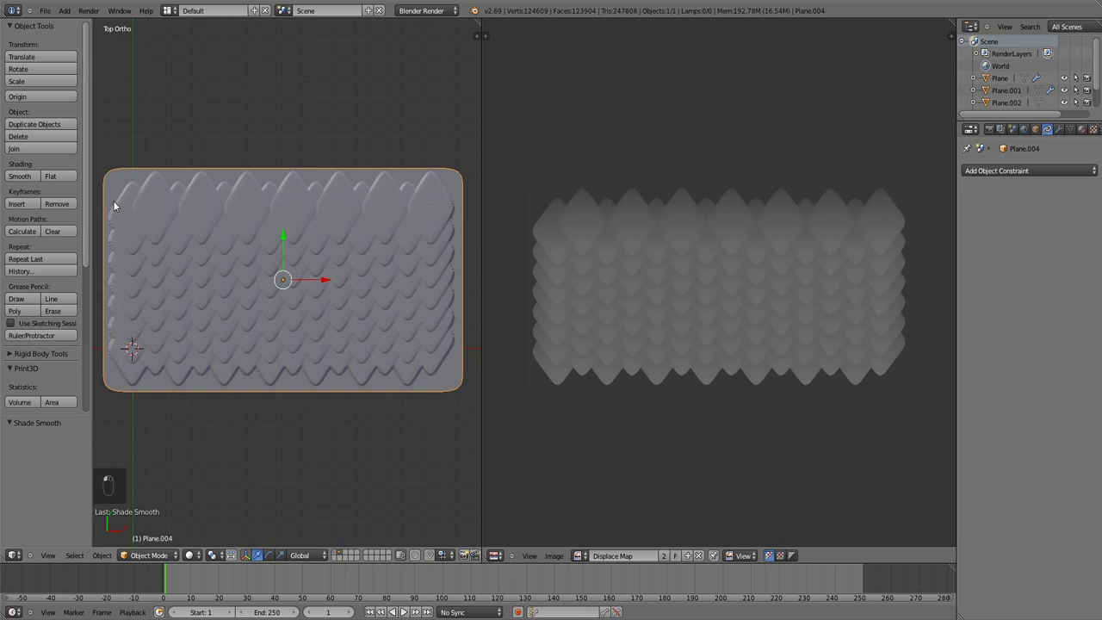
# Raise the Displace strength to 5.000 and inspect the scales from a low angle
pyautogui.moveTo(215, 233); pyautogui.dragTo(217, 233)
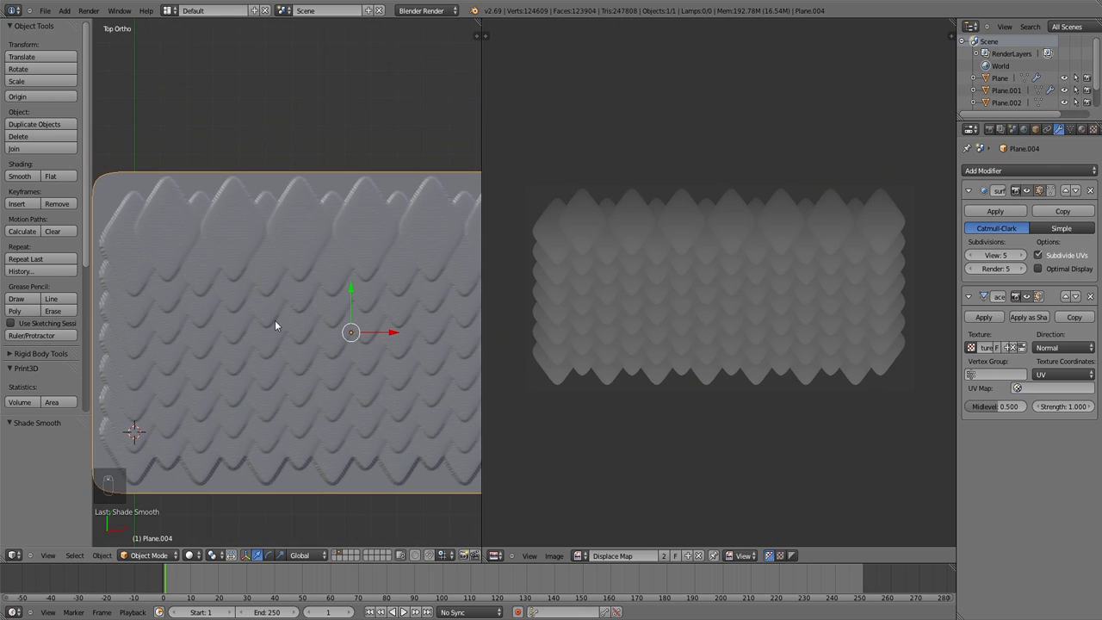
pyautogui.moveTo(546, 372); pyautogui.dragTo(116, 238)
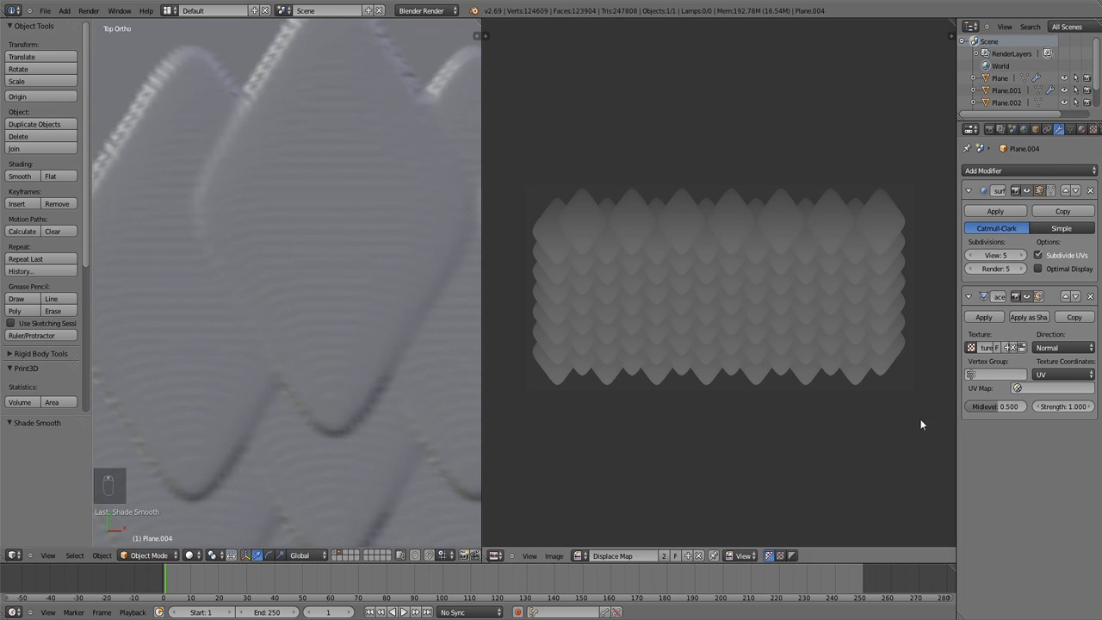
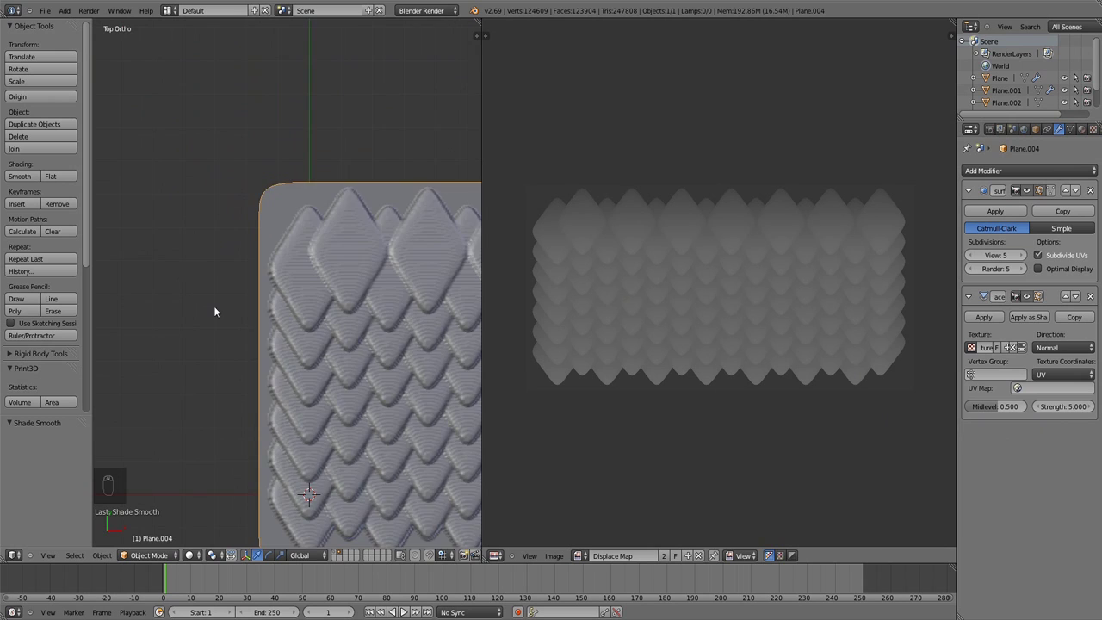
pyautogui.middleClick(328, 337)
pyautogui.middleClick(341, 260)
pyautogui.middleClick(391, 243)
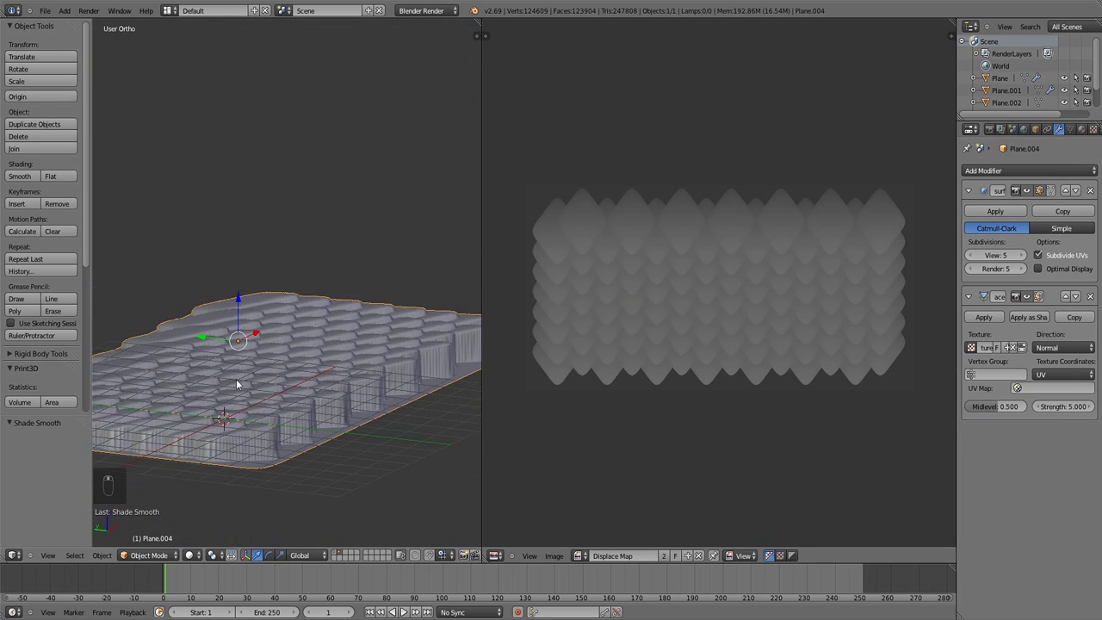
# Apply both the Subdivision and Displace modifiers, orbiting to check the permanent raised scales
pyautogui.middleClick(288, 414)
pyautogui.moveTo(287, 414); pyautogui.dragTo(287, 412)
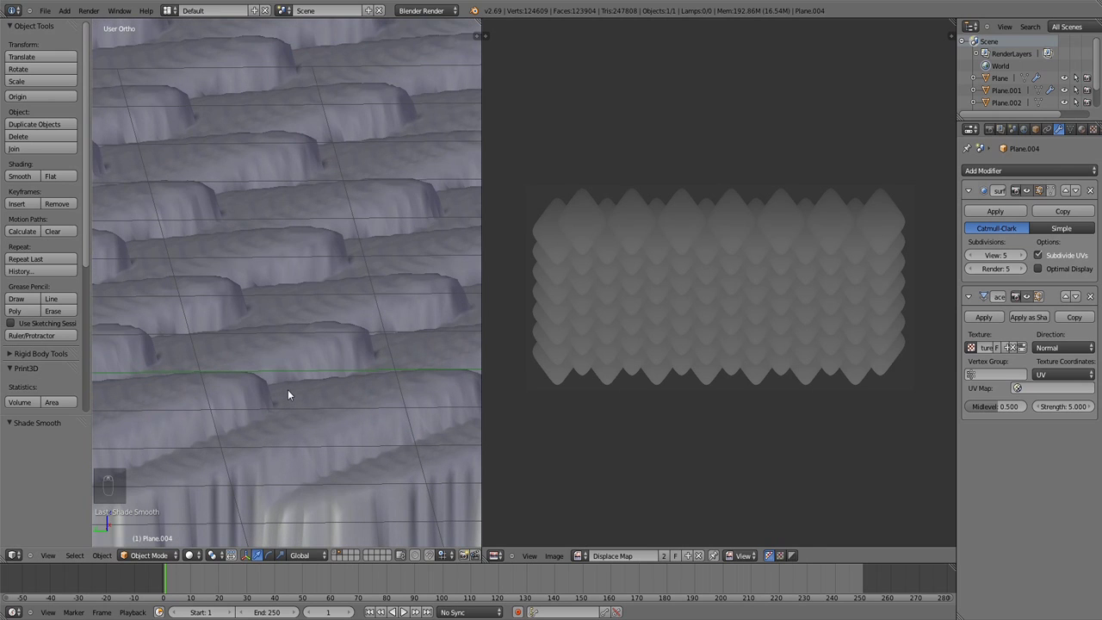
pyautogui.middleClick(291, 394)
pyautogui.middleClick(291, 393)
pyautogui.middleClick(289, 391)
pyautogui.middleClick(285, 391)
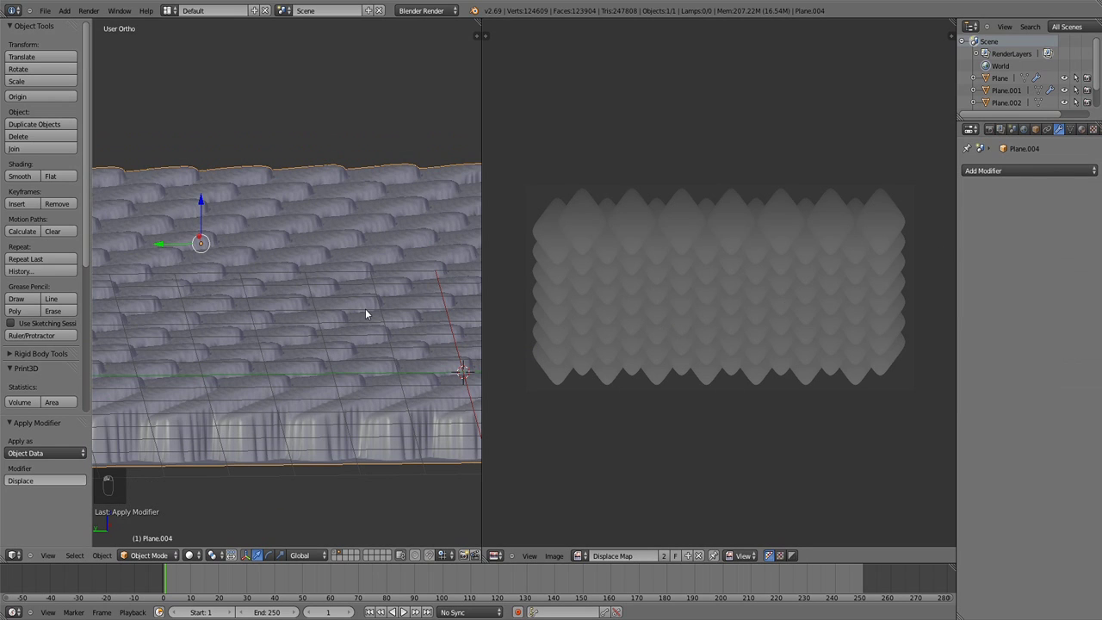
pyautogui.press('KP_7')
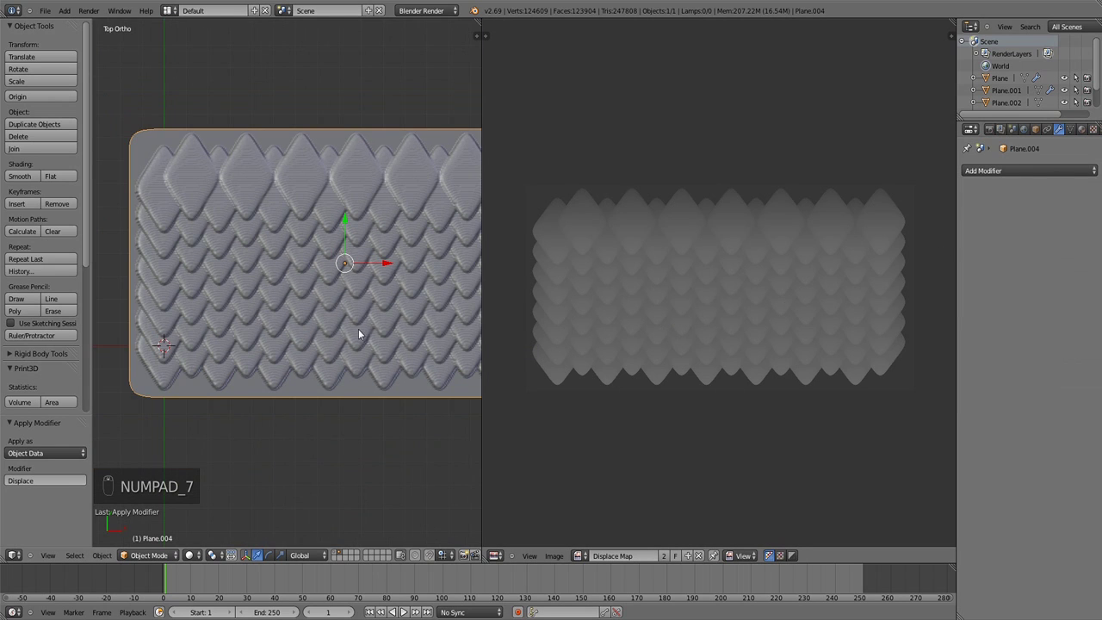
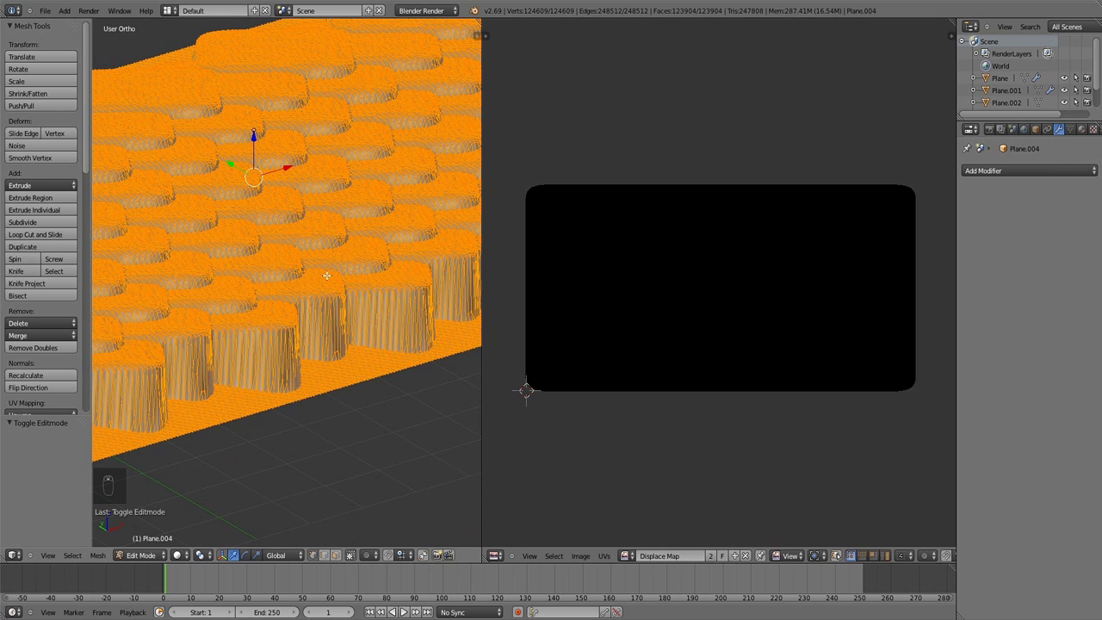
pyautogui.press('KP_7')
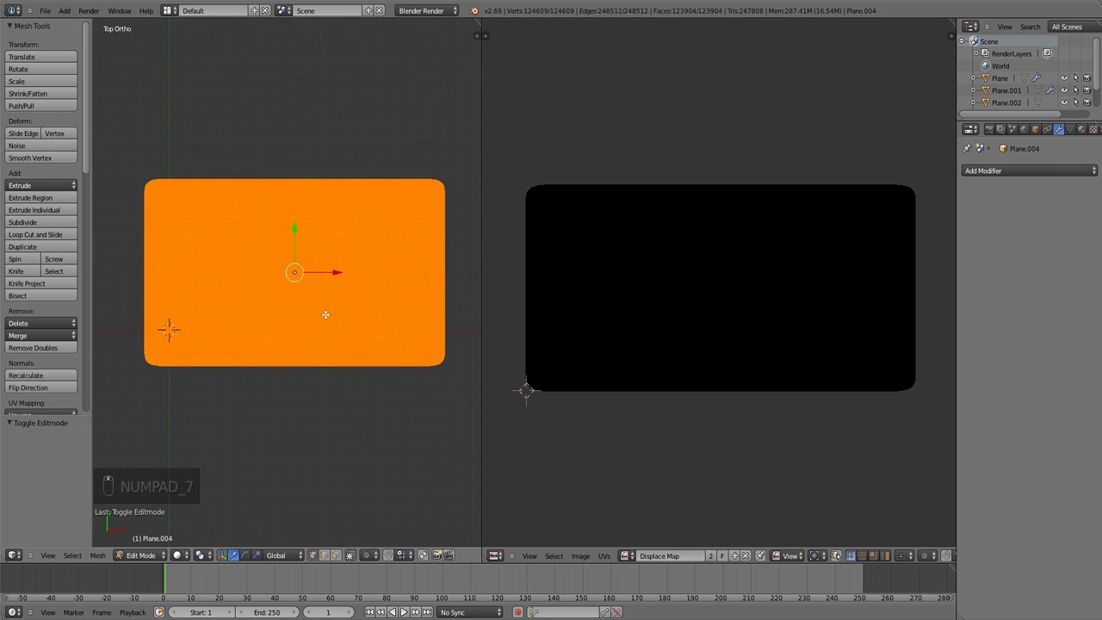
pyautogui.press('Tab')
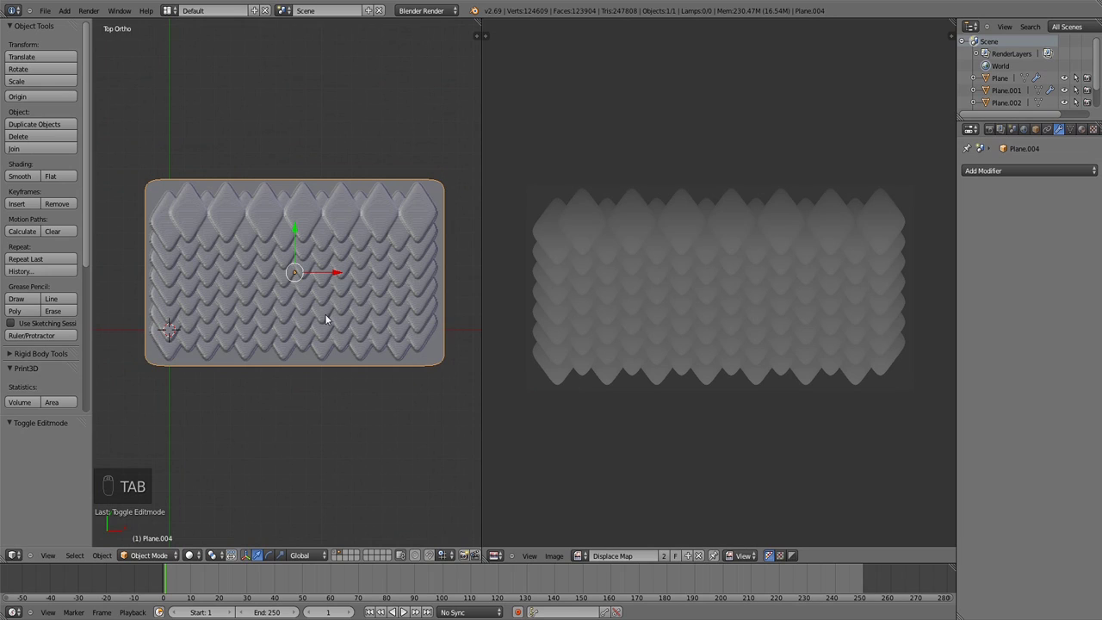